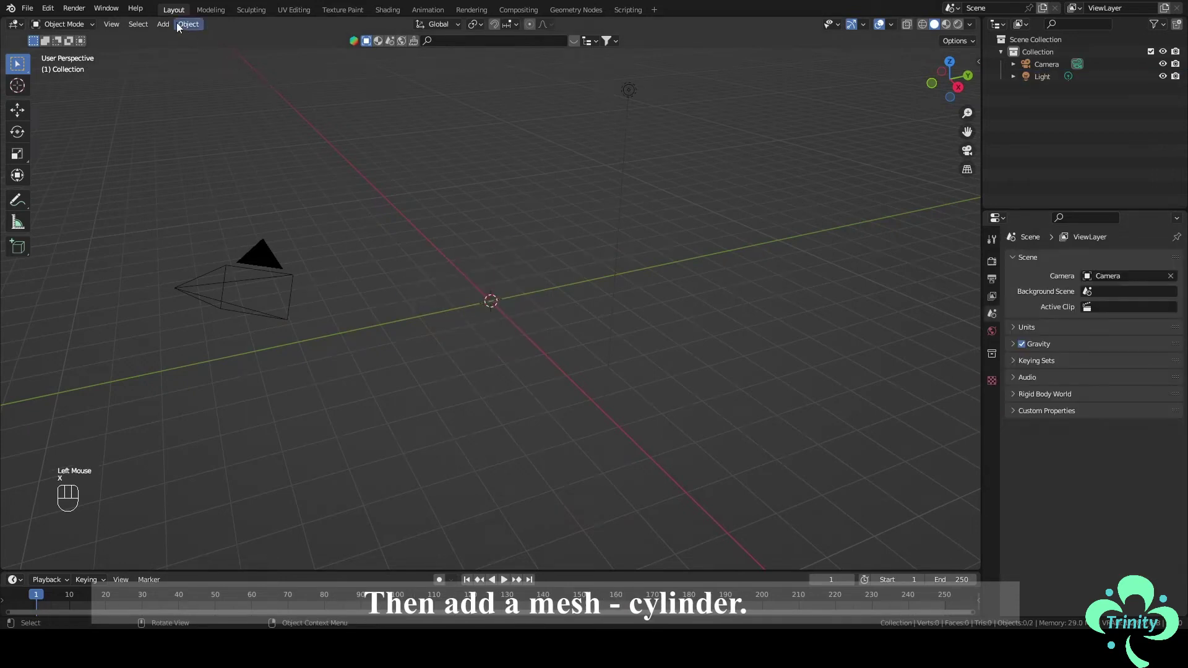
Add a cylinder, flatten it along Z into a disc and apply its scale
drag(168, 25, 309, 107)
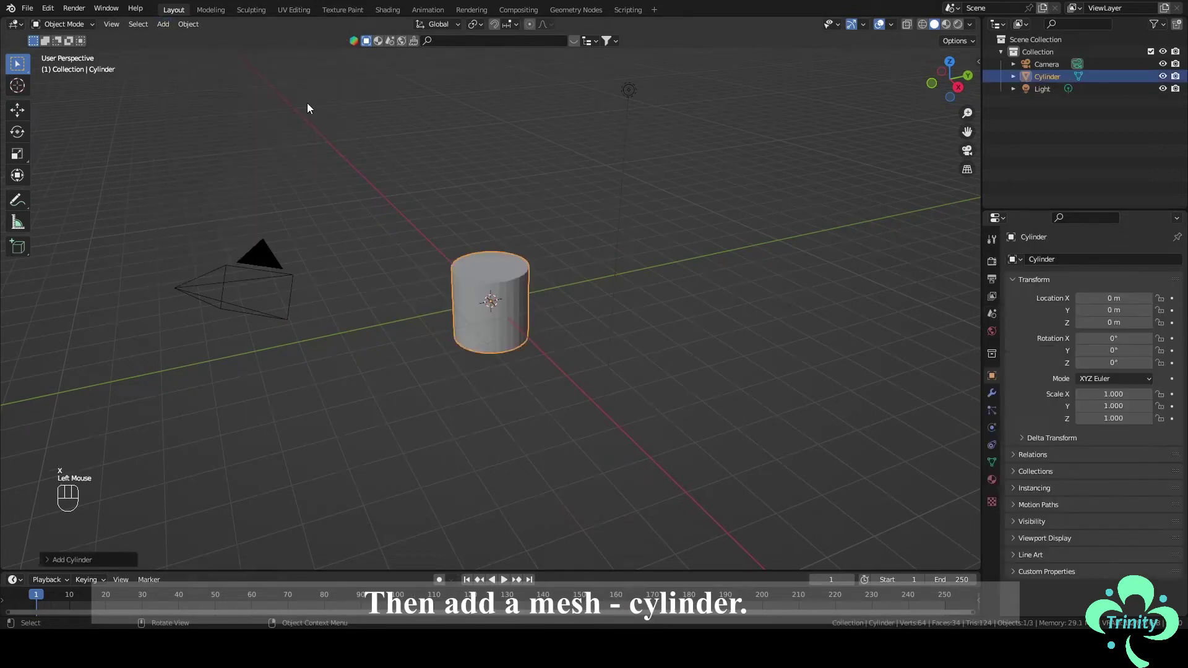
scroll(up, 3)
middle_click(695, 347)
key(s)
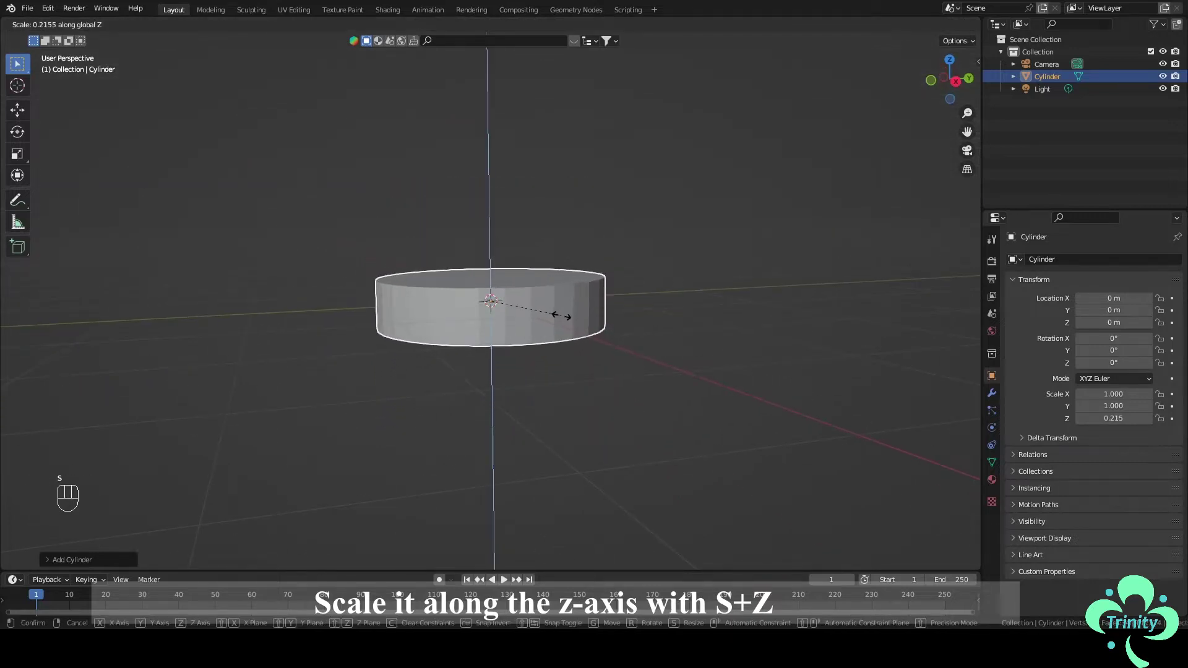
key(s)
key(ctrl+a)
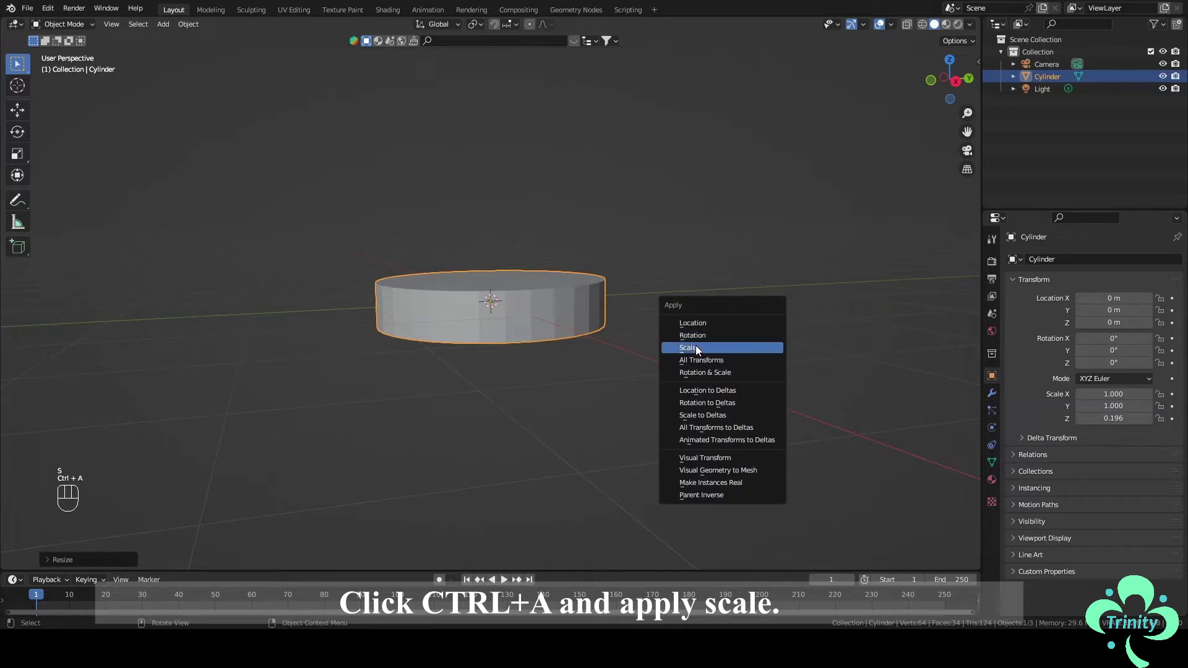
drag(711, 325, 713, 398)
scroll(down, 3)
Duplicate the disc twice, stack the copies upward and give all three auto smooth shading
key(shift+d)
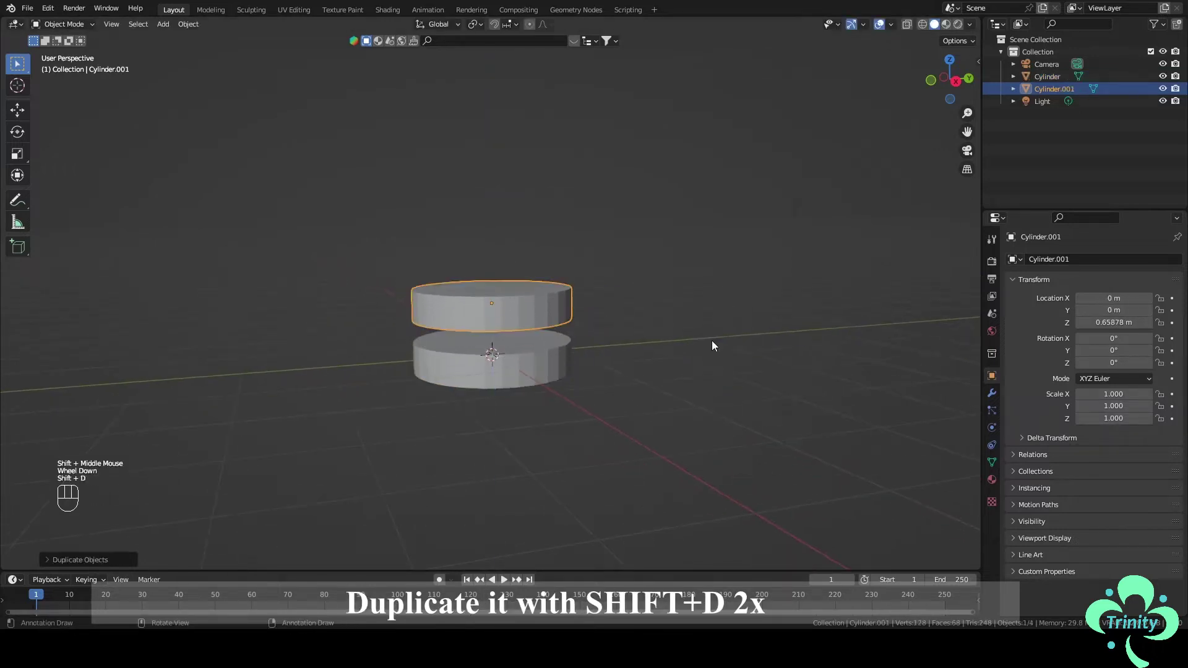
key(shift+d)
scroll(up, 3)
drag(692, 375, 680, 245)
key(a)
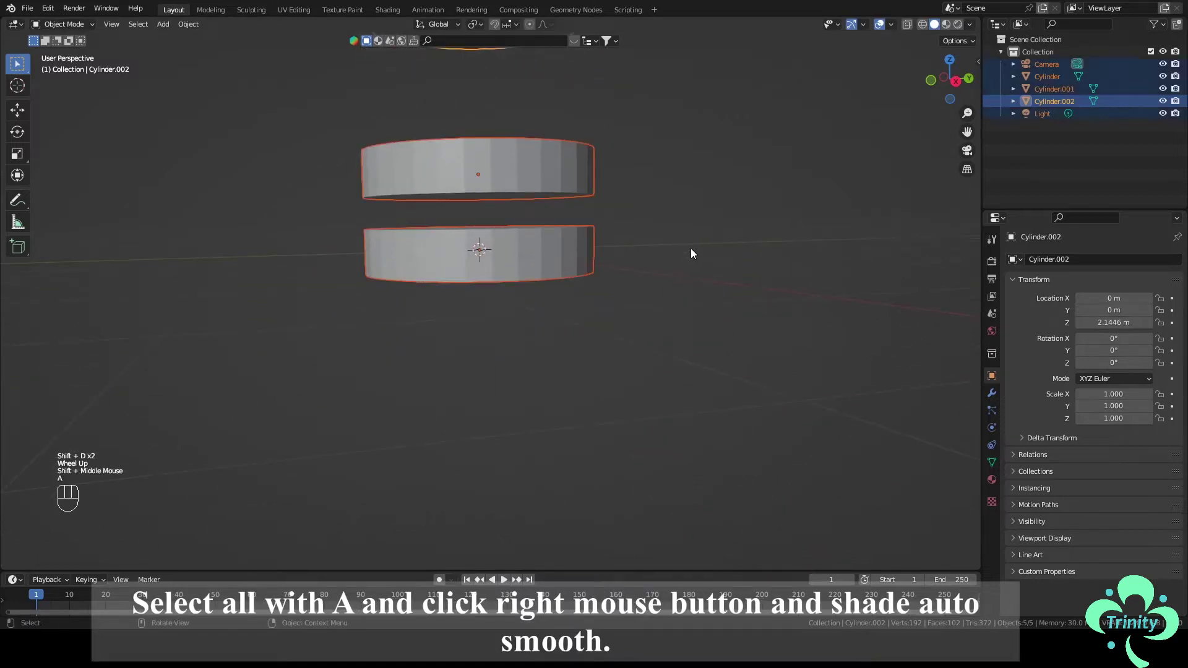
right_click(693, 252)
drag(693, 253, 686, 266)
Bevel the bottom cylinder's lower and upper rim loops into rounded edges in Edit Mode
click(687, 280)
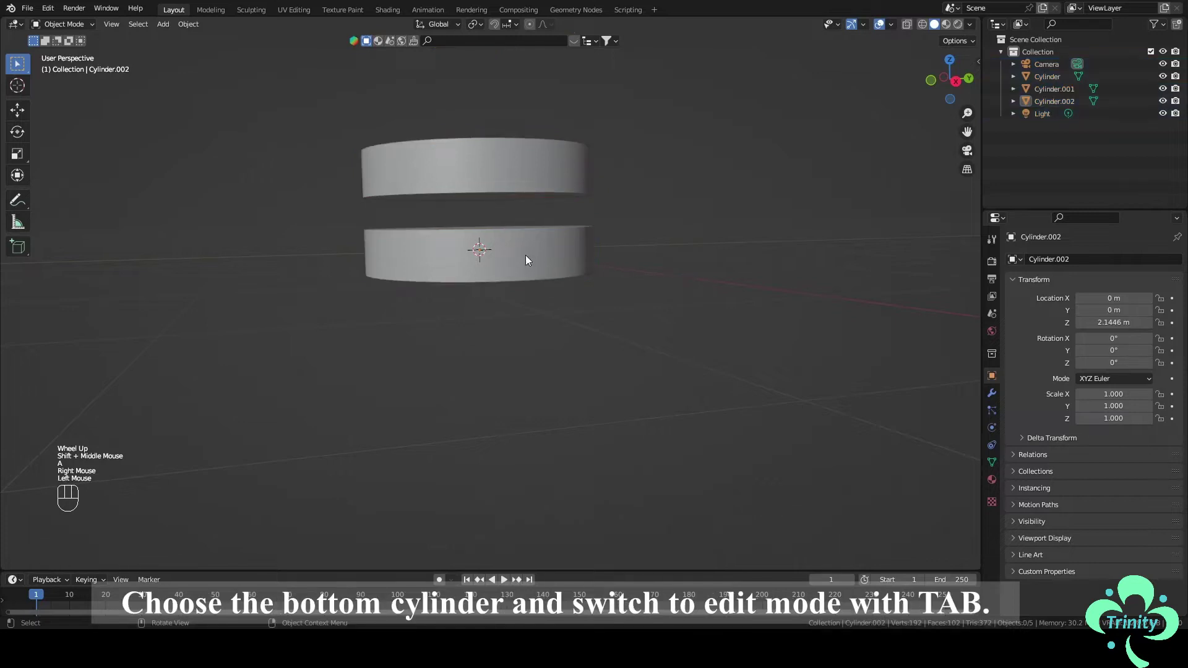
click(528, 259)
key(Tab)
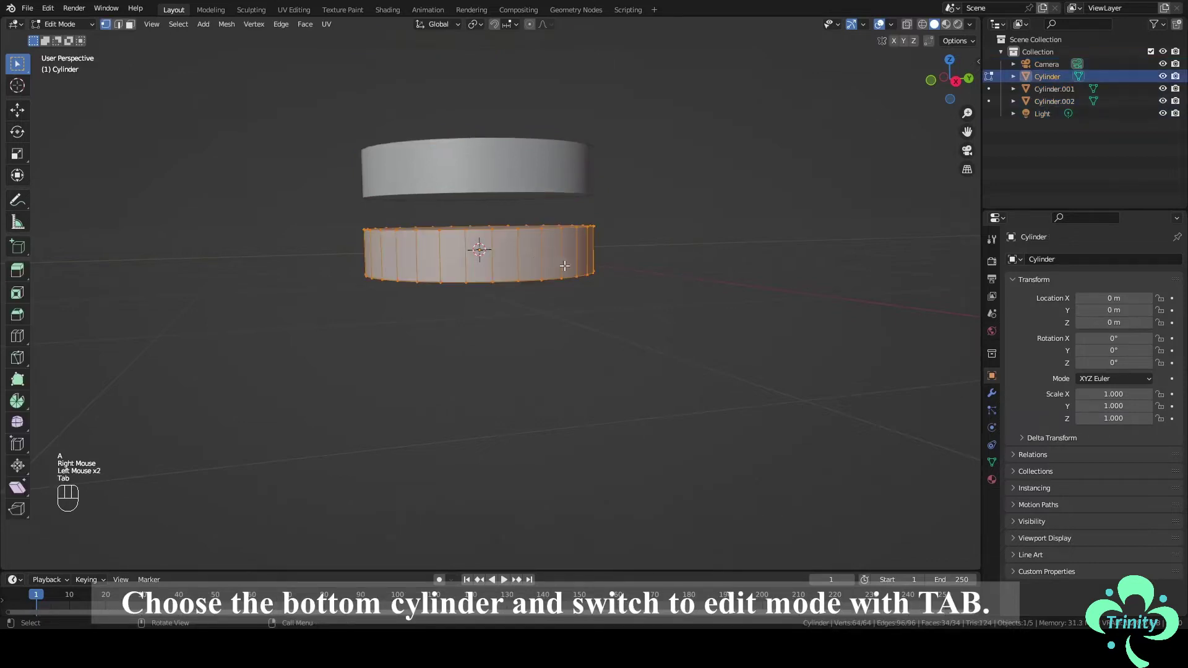
scroll(up, 3)
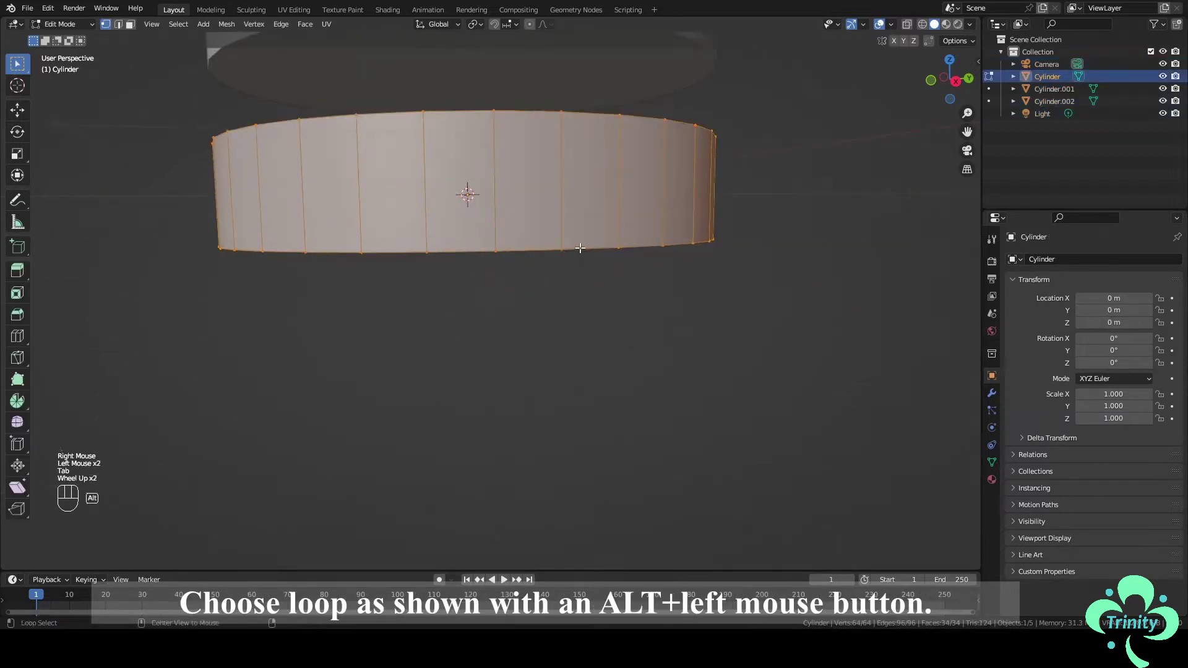
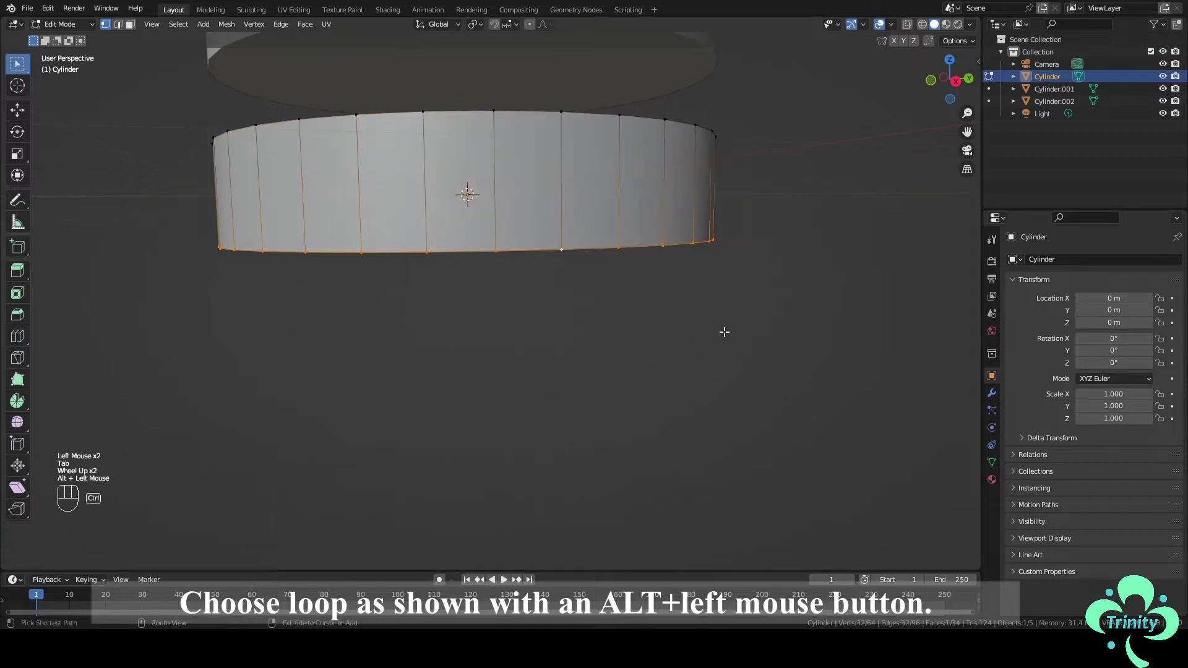
key(ctrl+b)
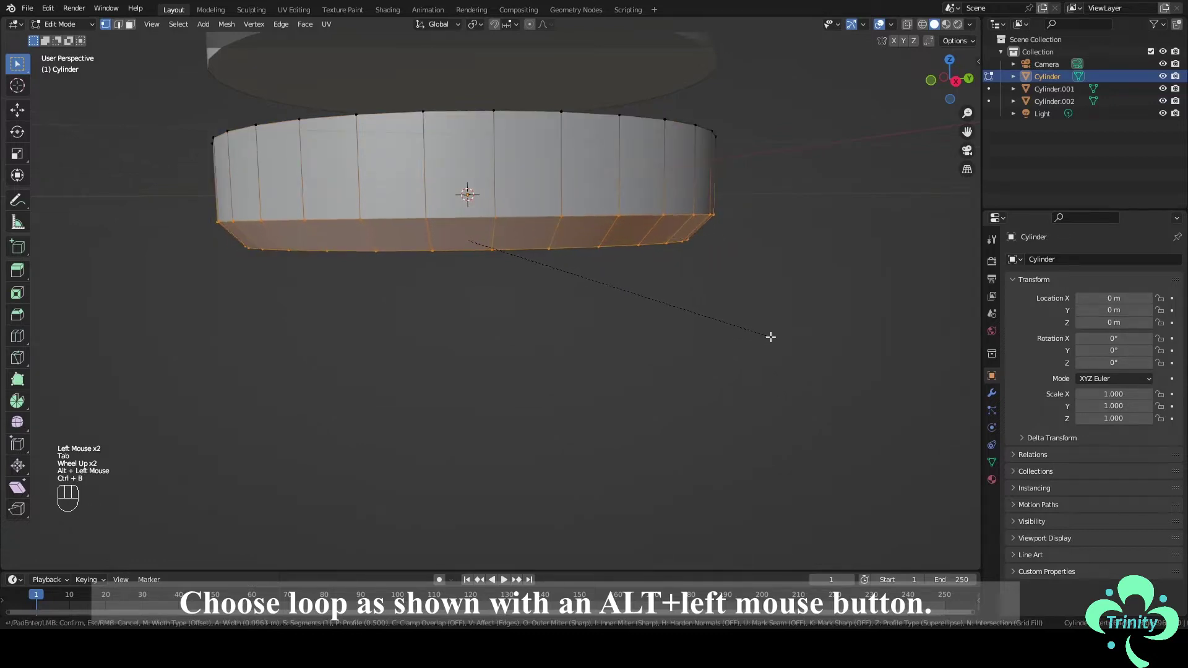
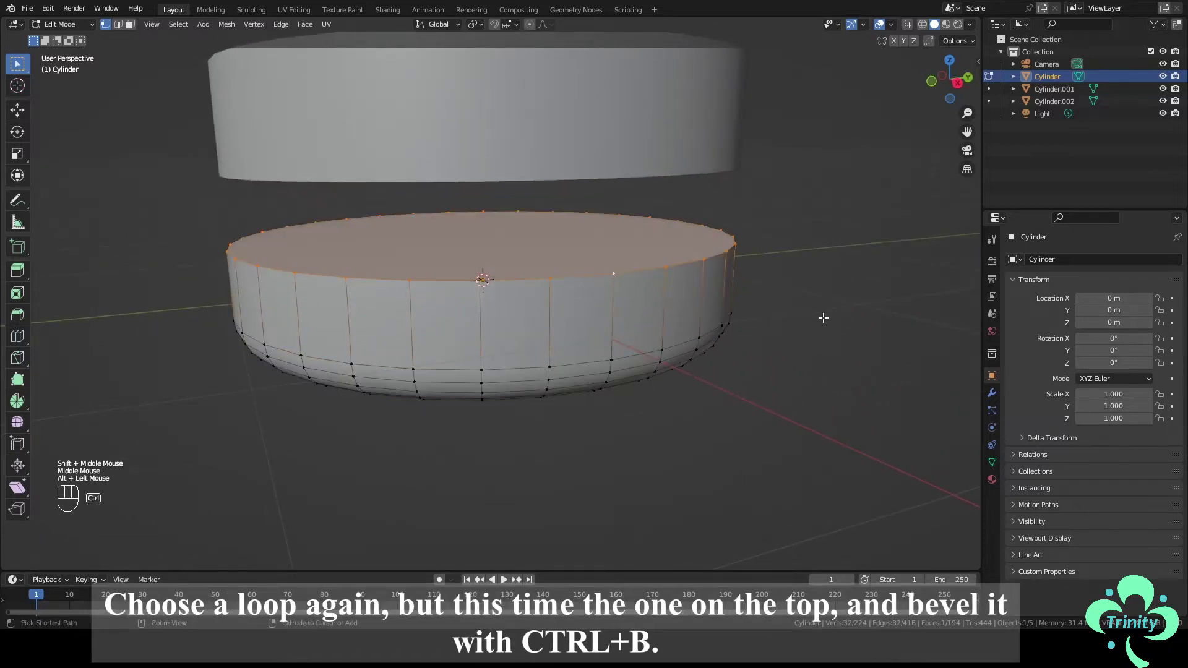
key(ctrl+b)
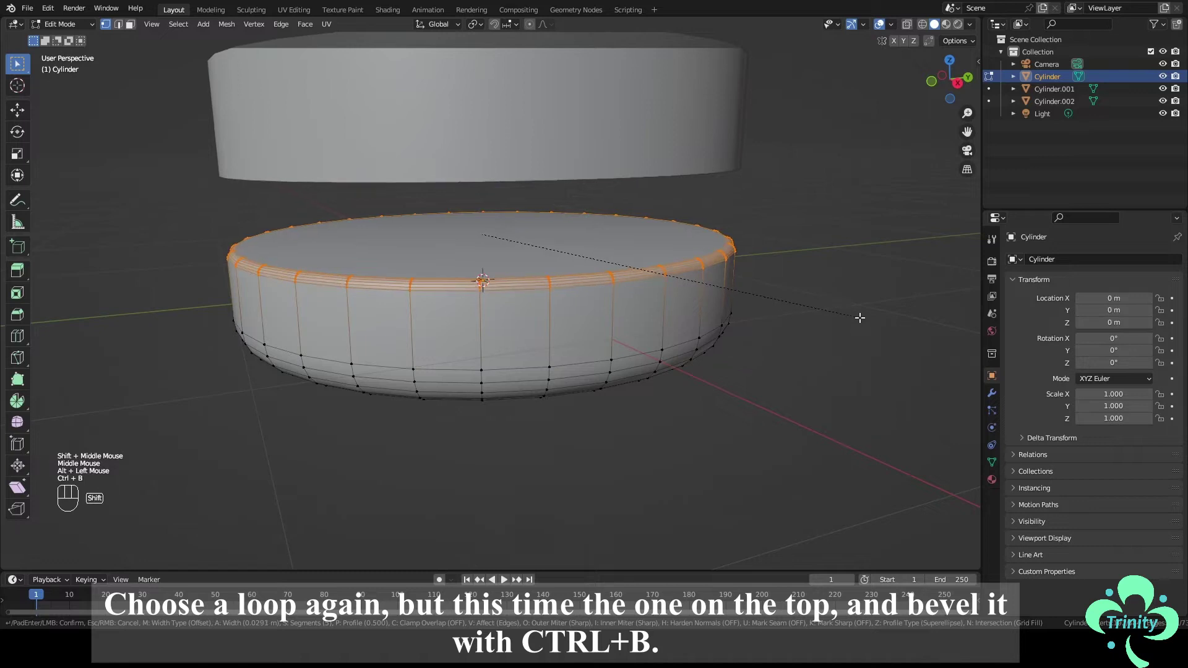
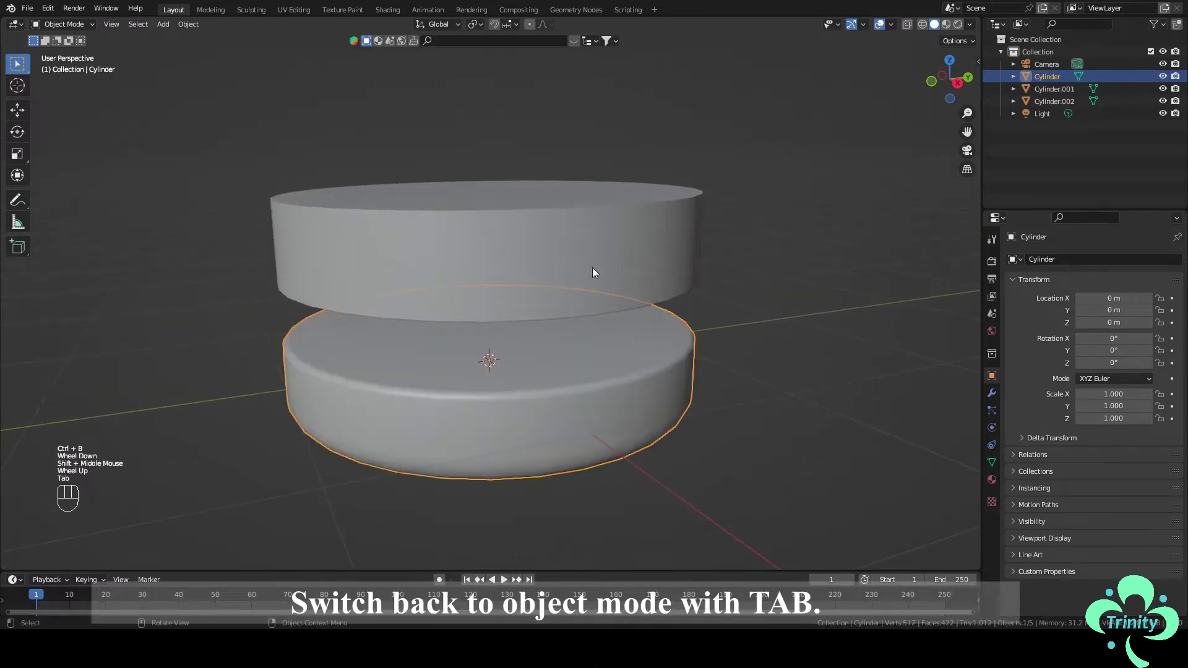
Thin the middle cylinder slightly along Z and bevel both its rims together
click(586, 265)
key(Tab)
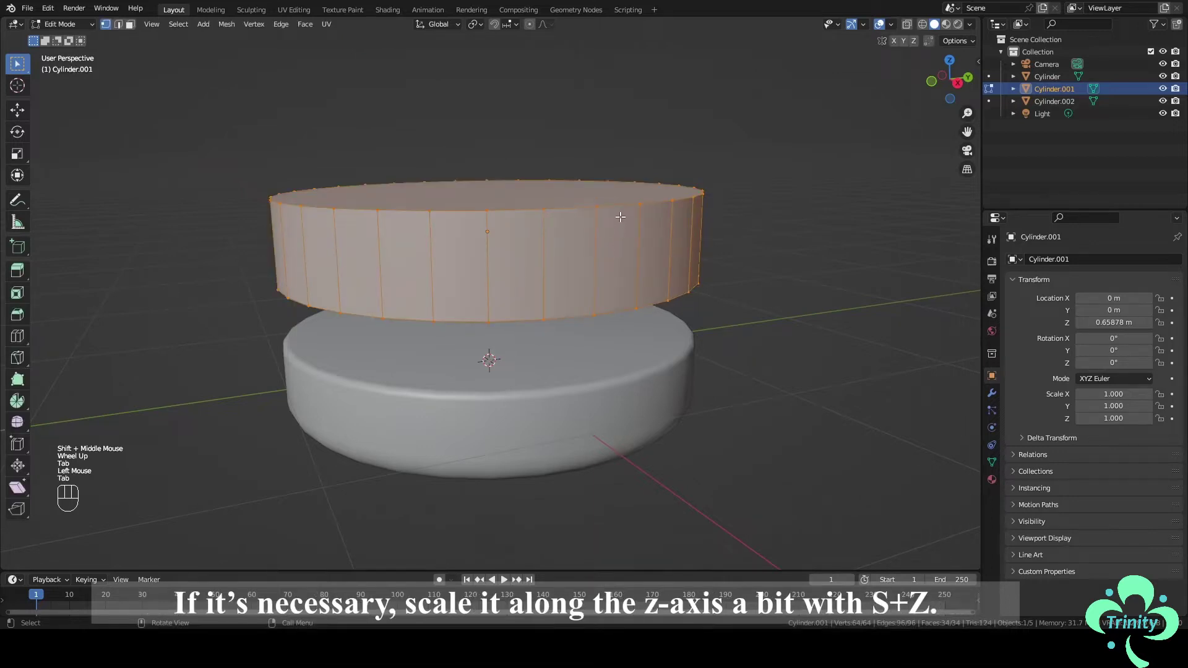
key(s)
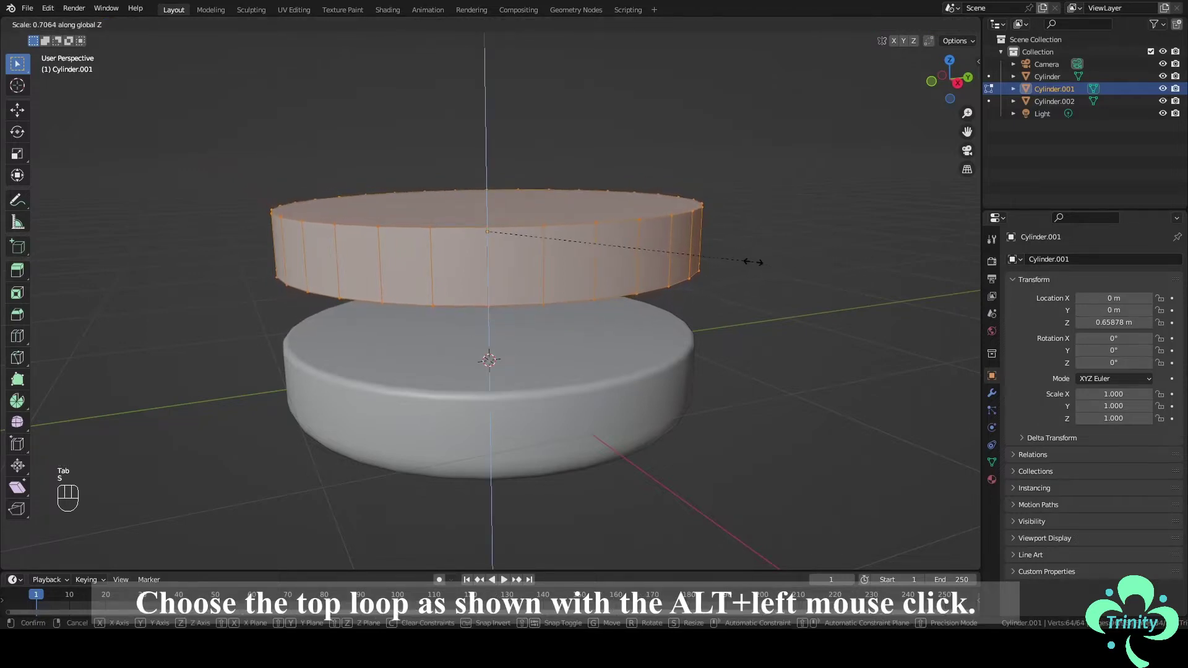
key(2)
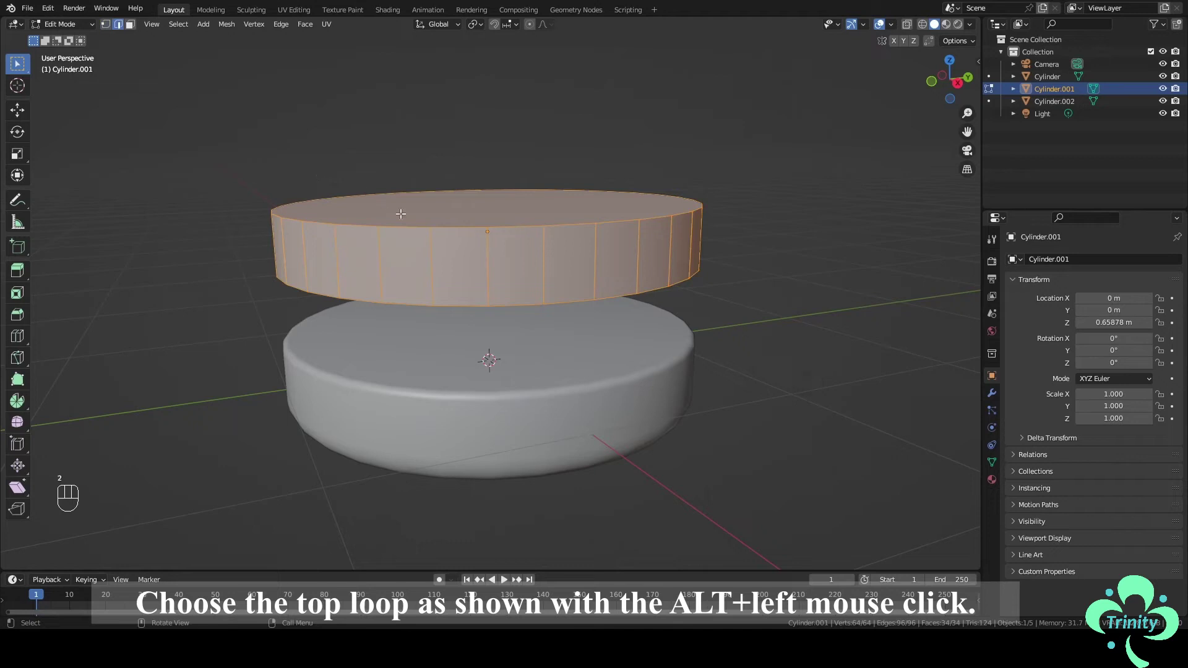
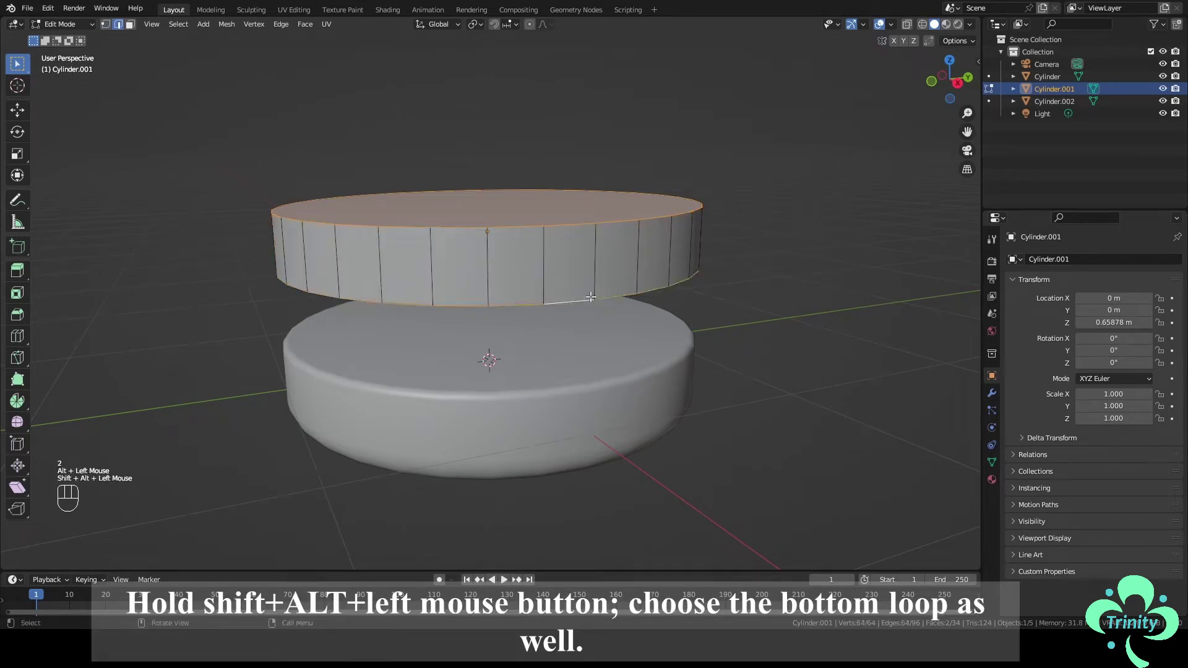
key(ctrl+b)
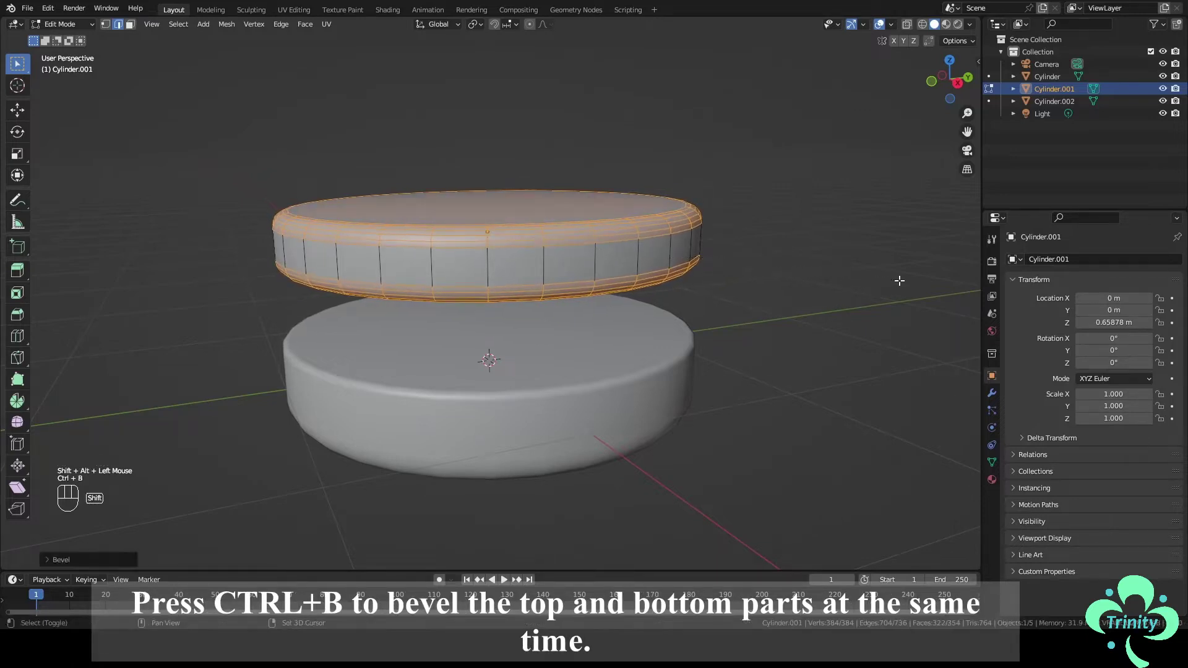
Shrink the whole middle cylinder a little narrower than the bottom disc and return to Object Mode
key(a)
key(s)
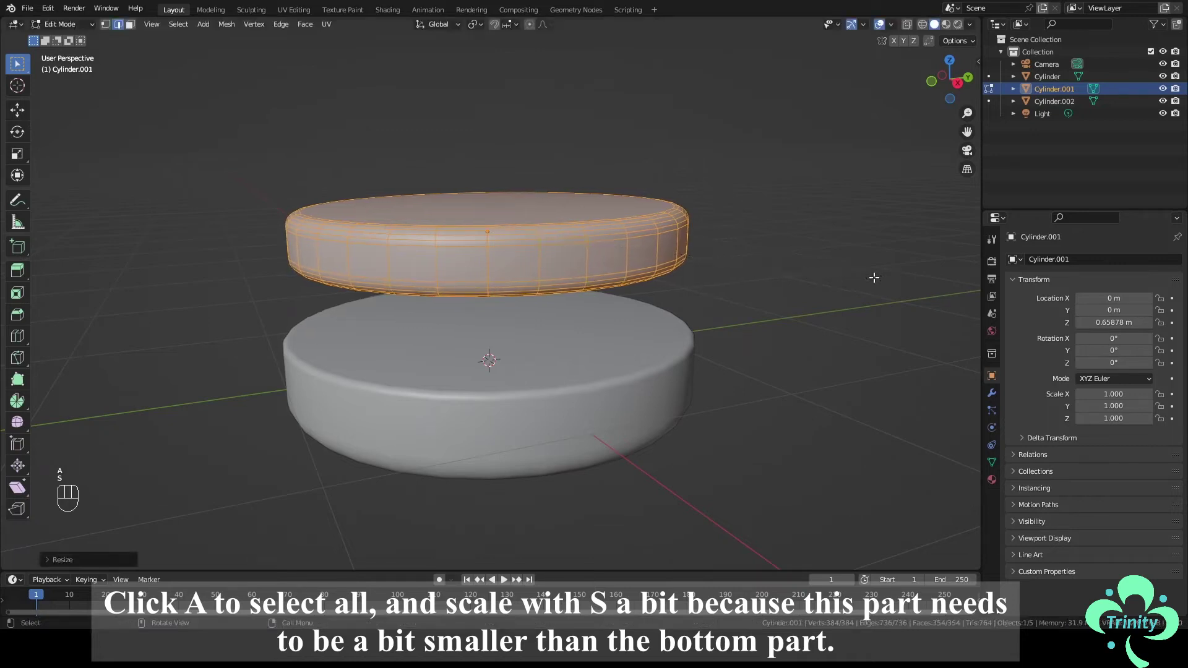
key(Tab)
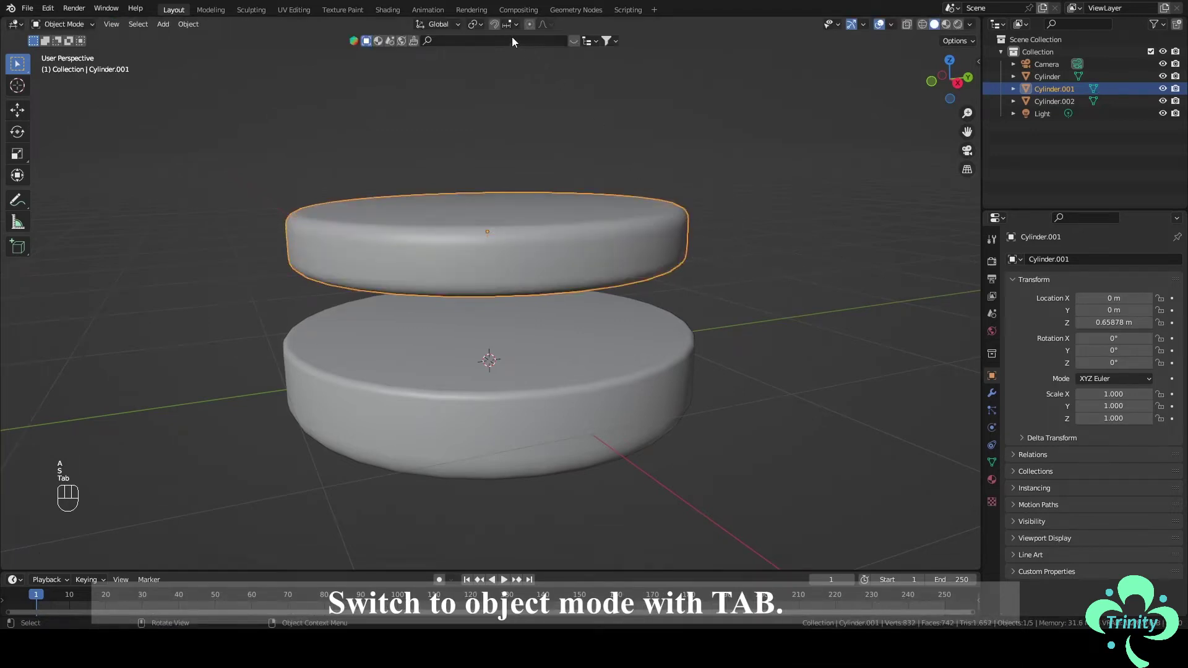
Enable Face snapping and drop the middle disc along Z onto the bottom disc's top face
click(500, 30)
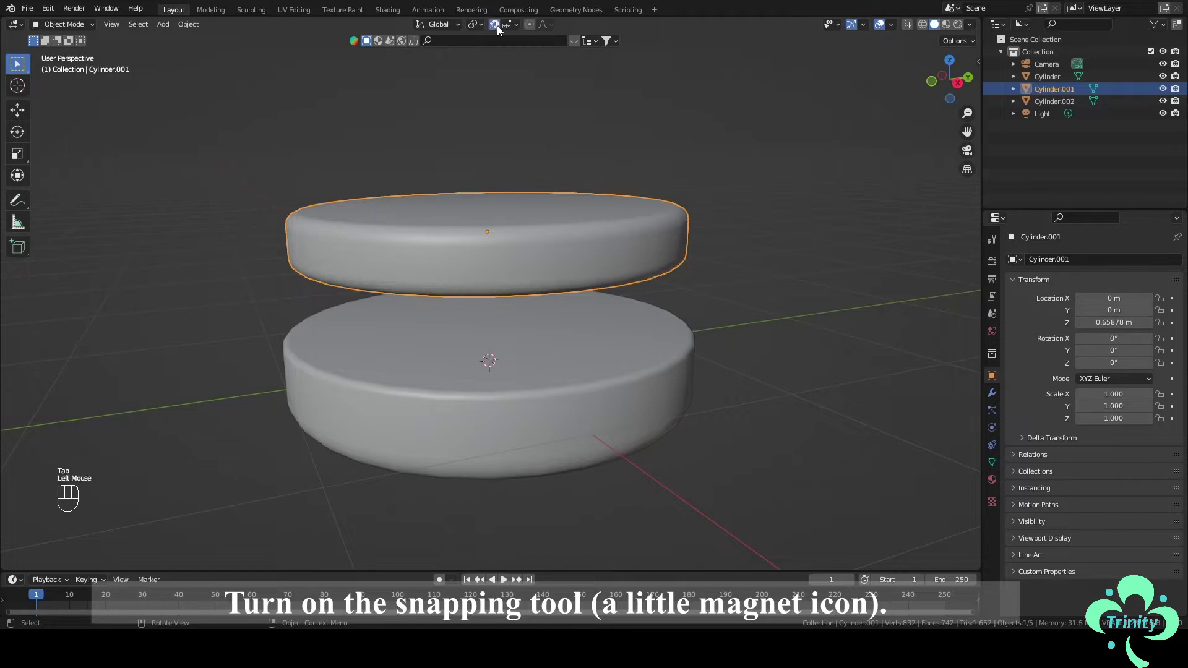
drag(514, 31, 393, 247)
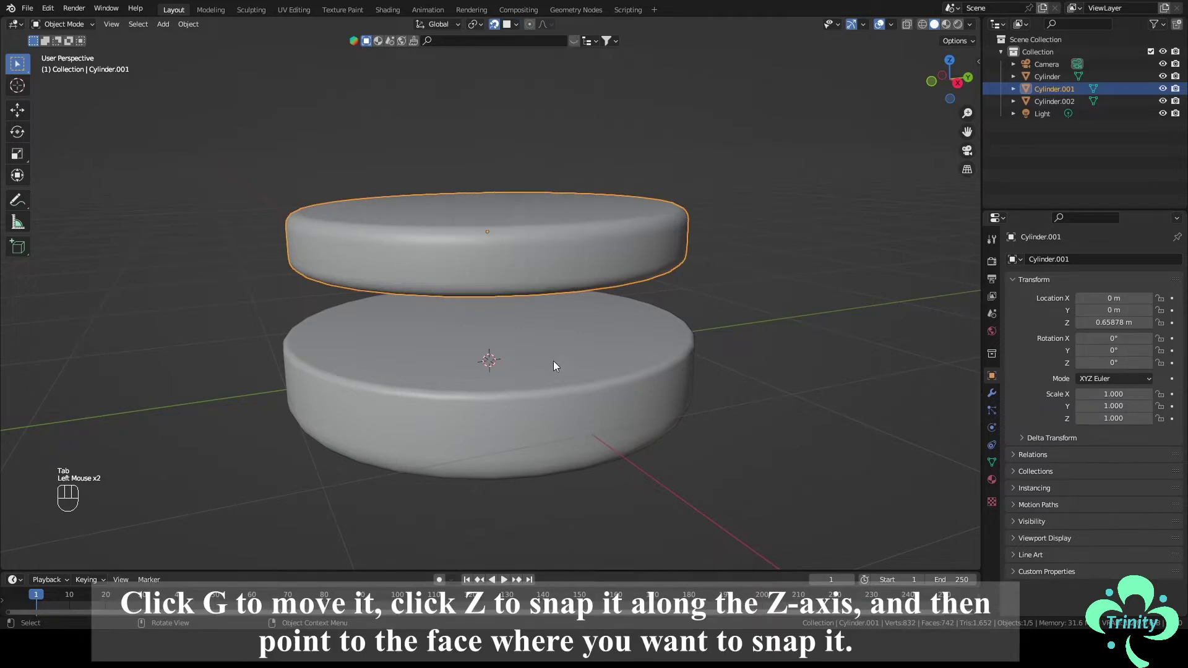
key(g)
click(790, 345)
drag(804, 343, 763, 317)
drag(645, 299, 651, 320)
scroll(down, 3)
drag(690, 308, 712, 310)
Add a circle mesh and lift it along Z to float just above the stacked discs
drag(710, 306, 708, 317)
scroll(up, 3)
middle_click(659, 302)
scroll(up, 3)
drag(163, 26, 320, 60)
key(g)
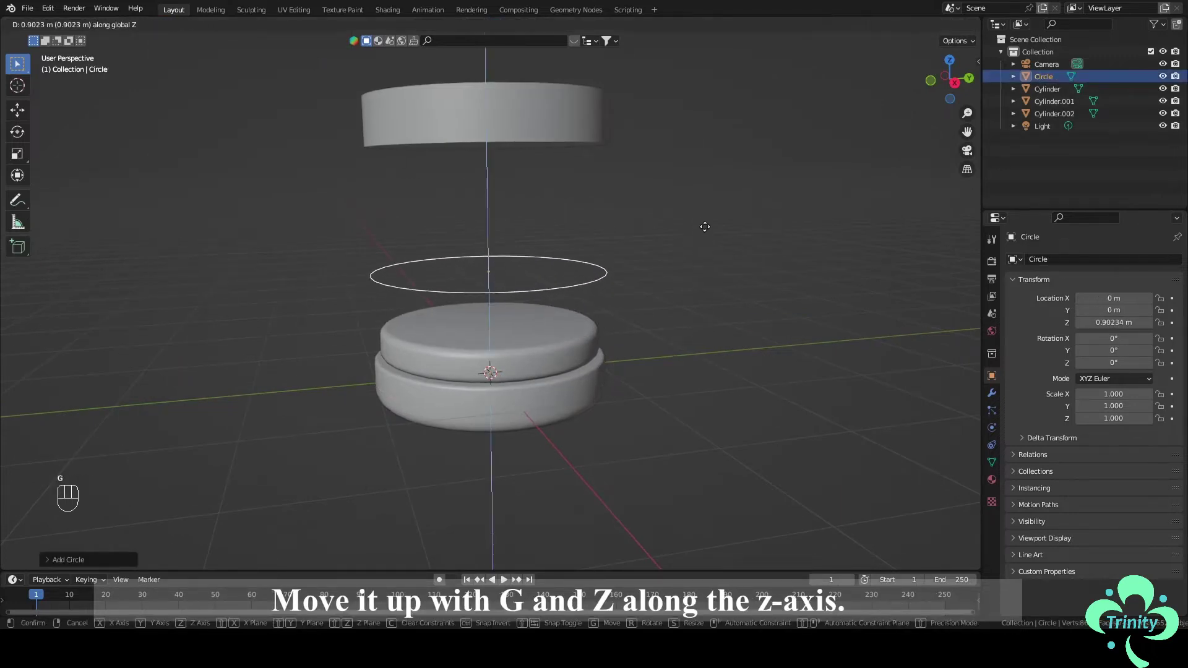
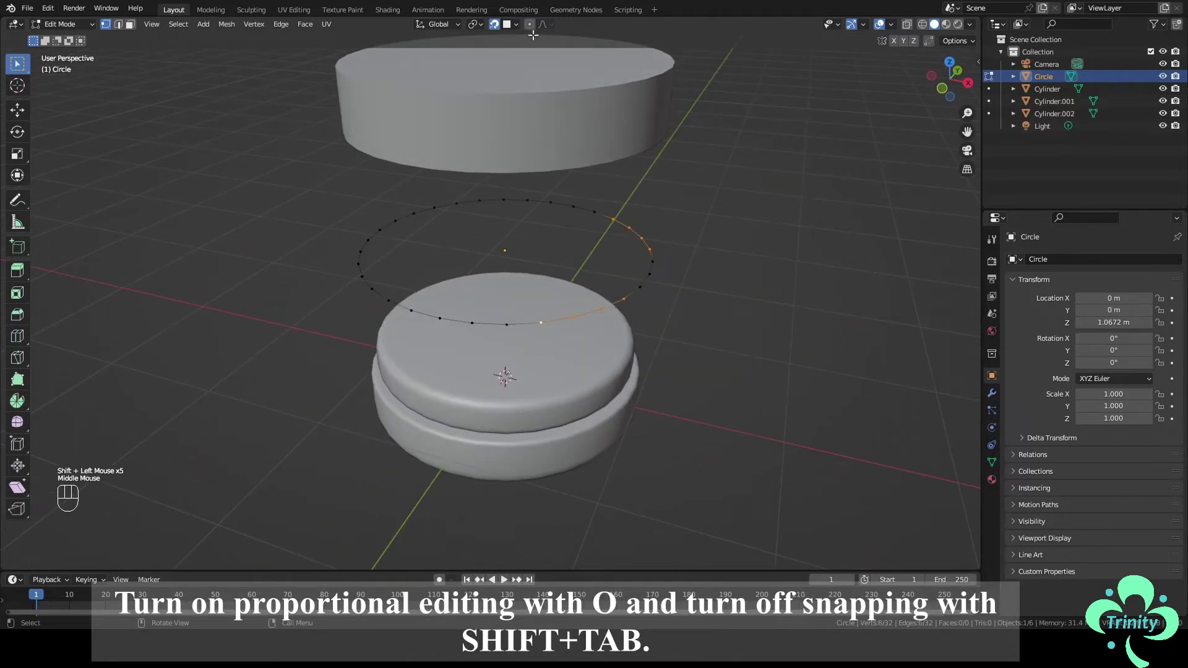
With proportional editing on and snapping off, pull vertex groups to bend the circle into a wavy lettuce outline
click(534, 32)
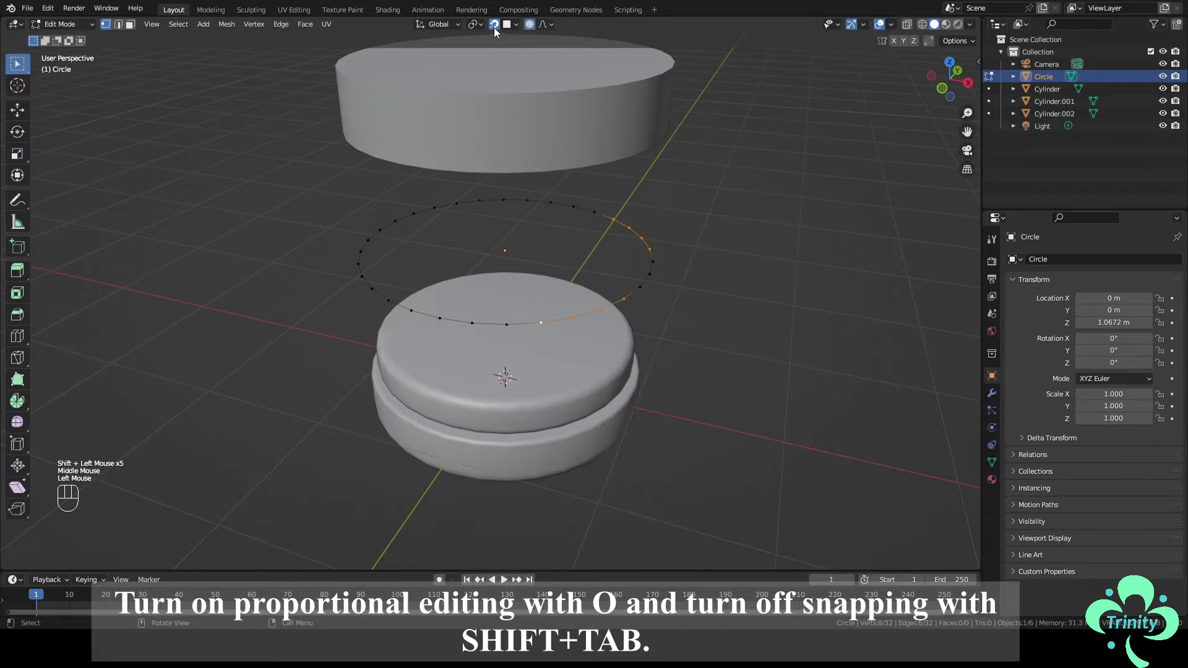
click(497, 31)
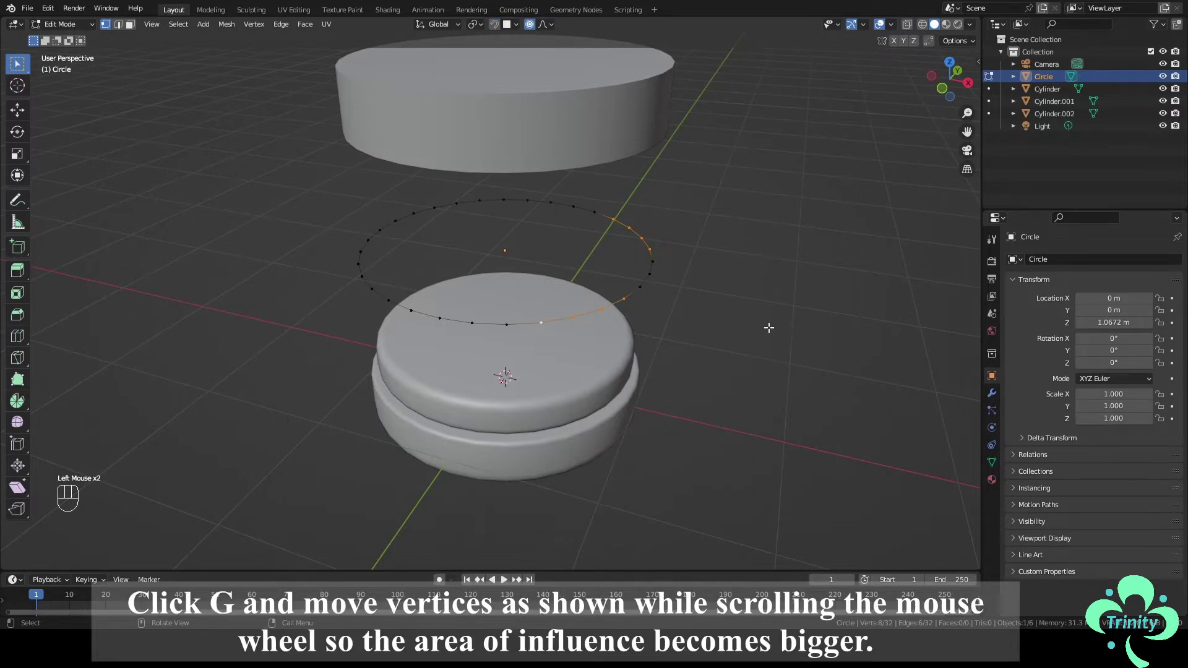
key(g)
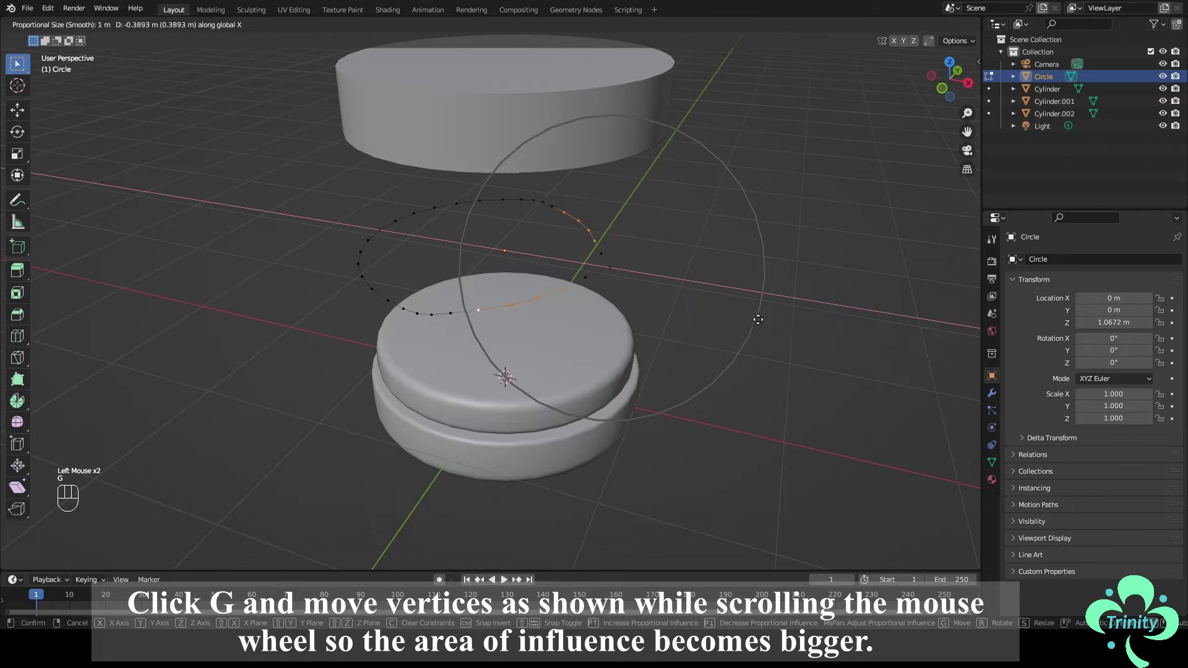
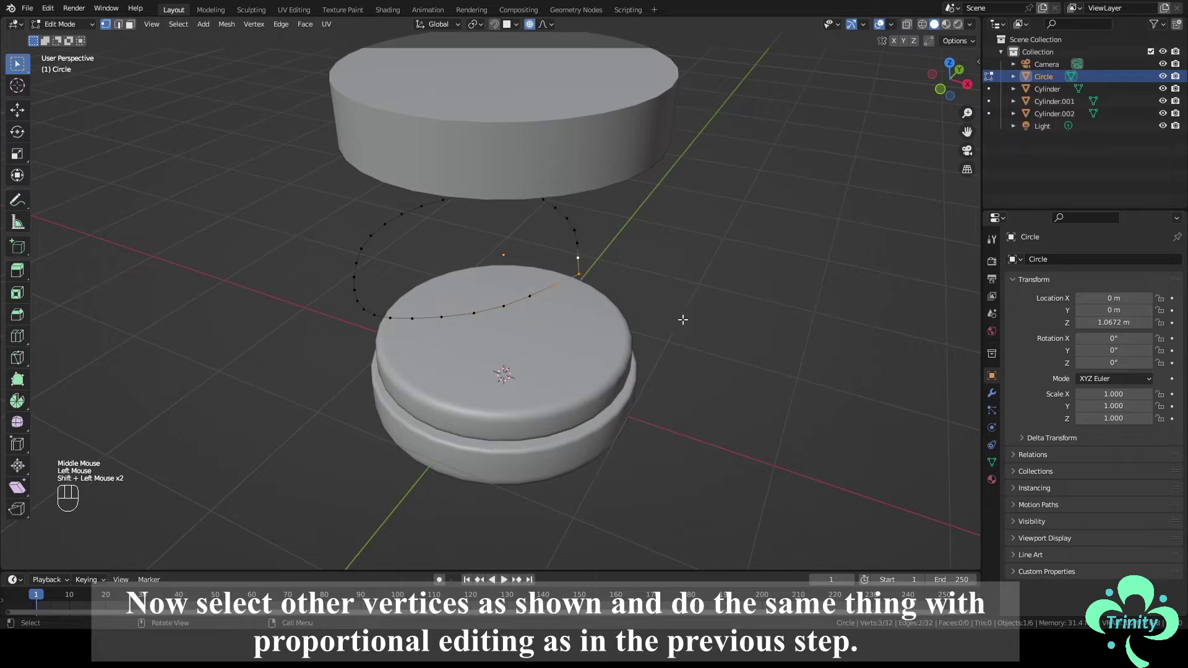
key(g)
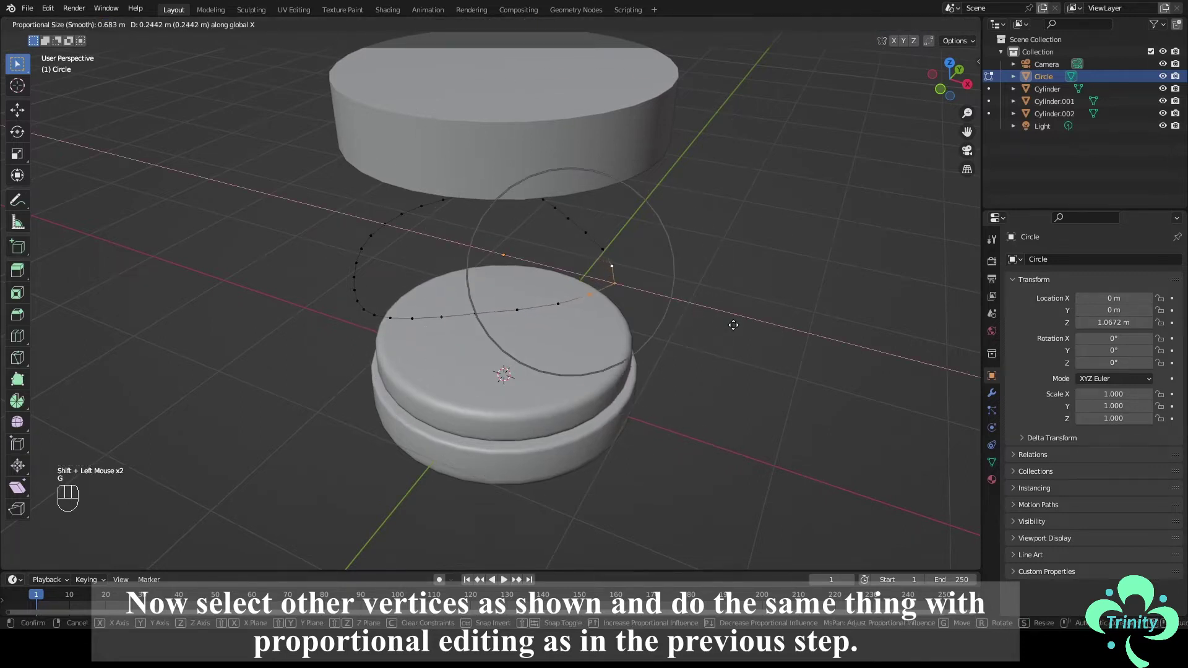
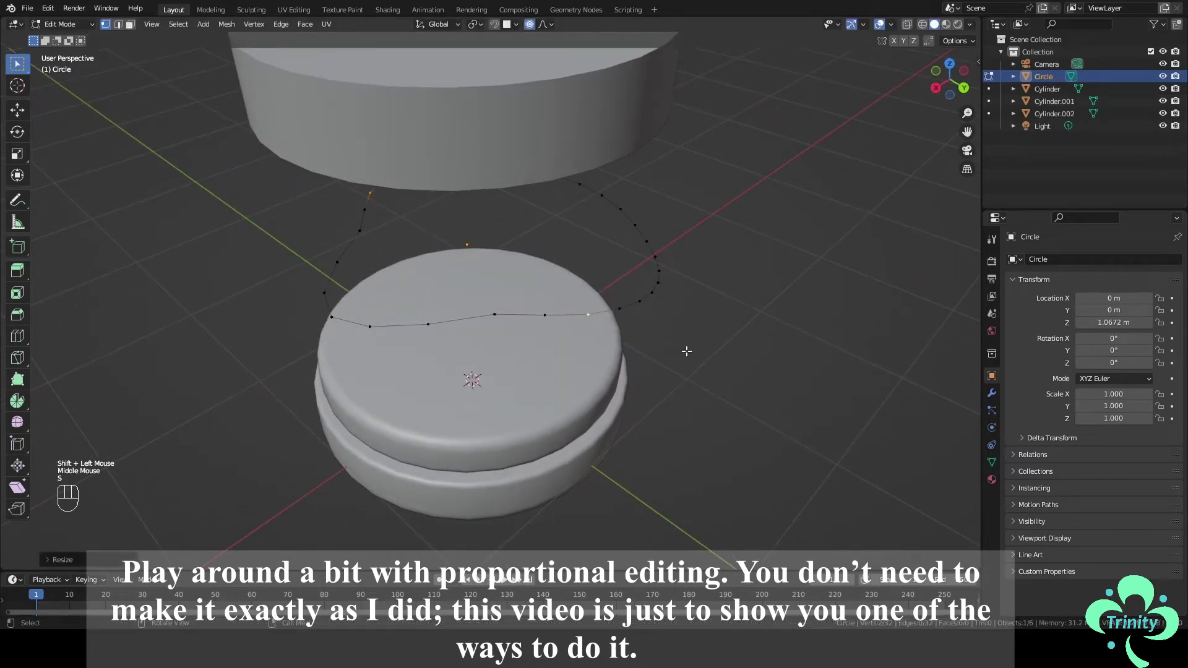
key(g)
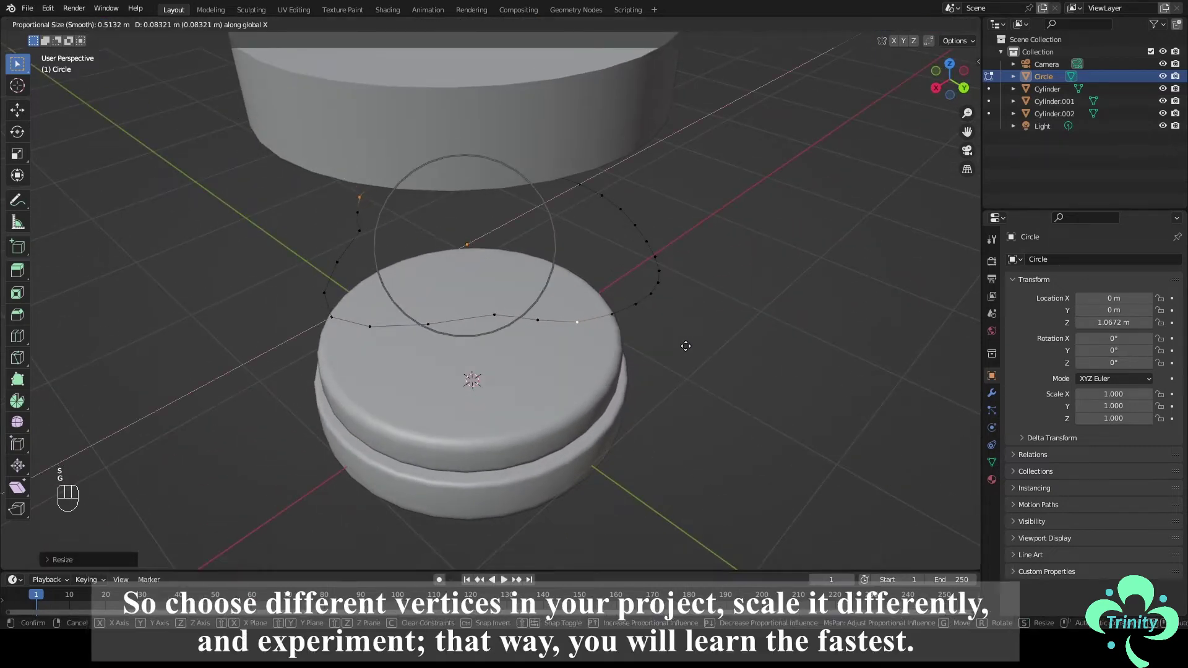
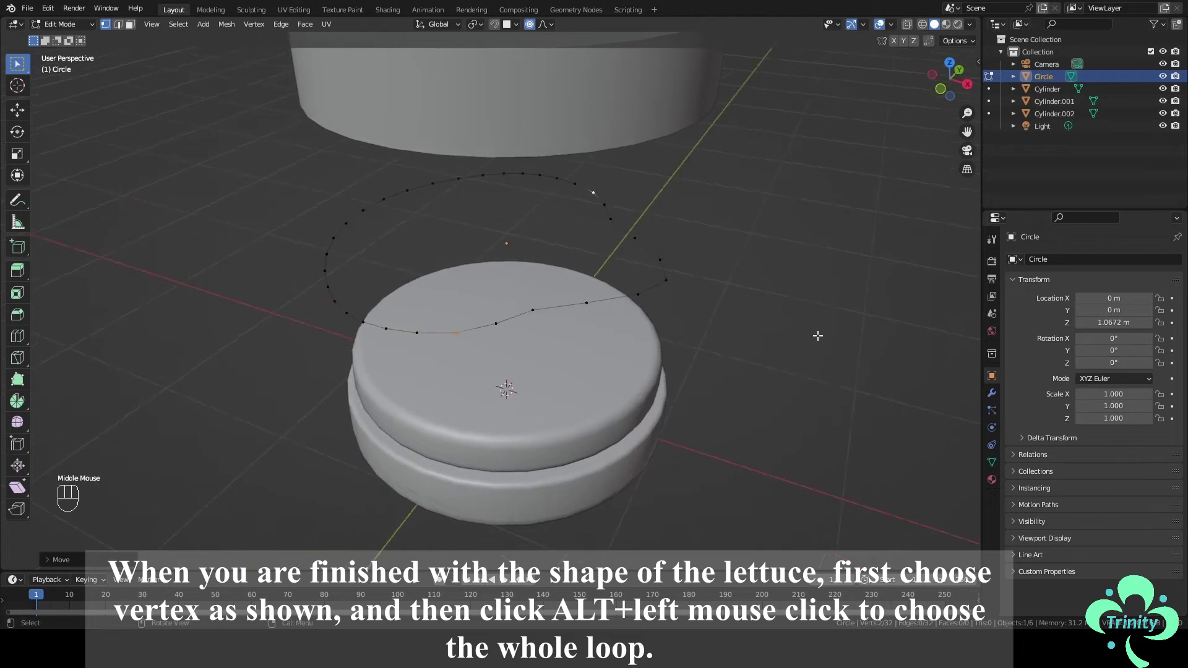
scroll(up, 3)
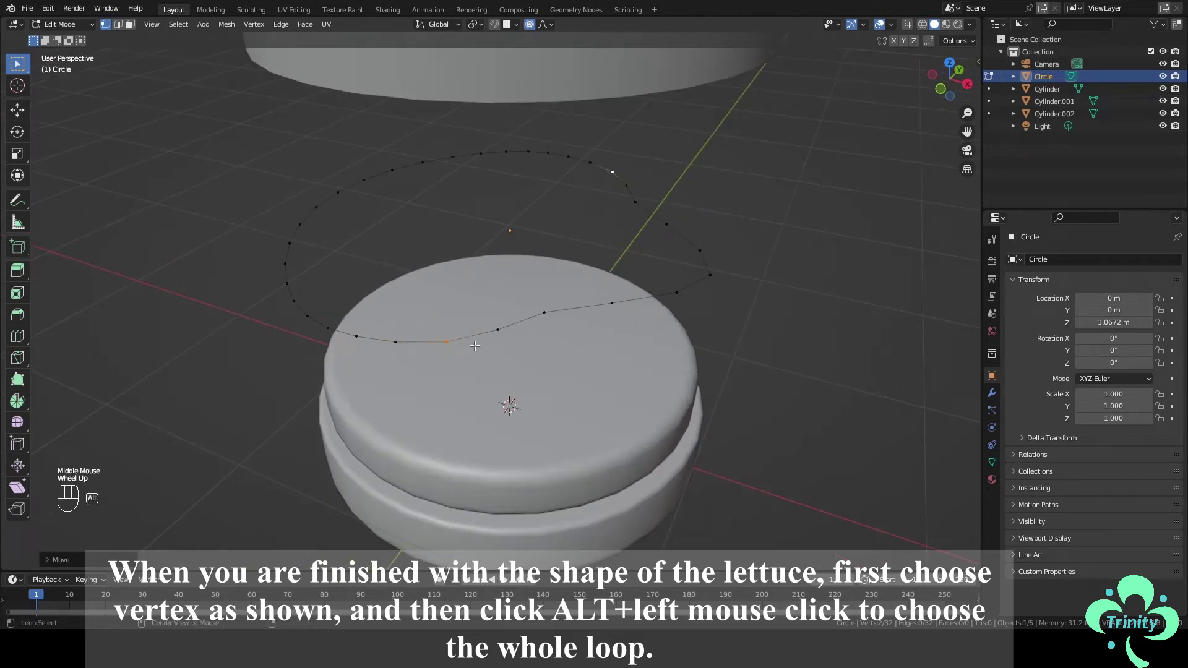
Select the whole lettuce loop and Grid Fill it into a sheet of faces
click(474, 344)
key(ctrl+f)
drag(609, 379, 674, 374)
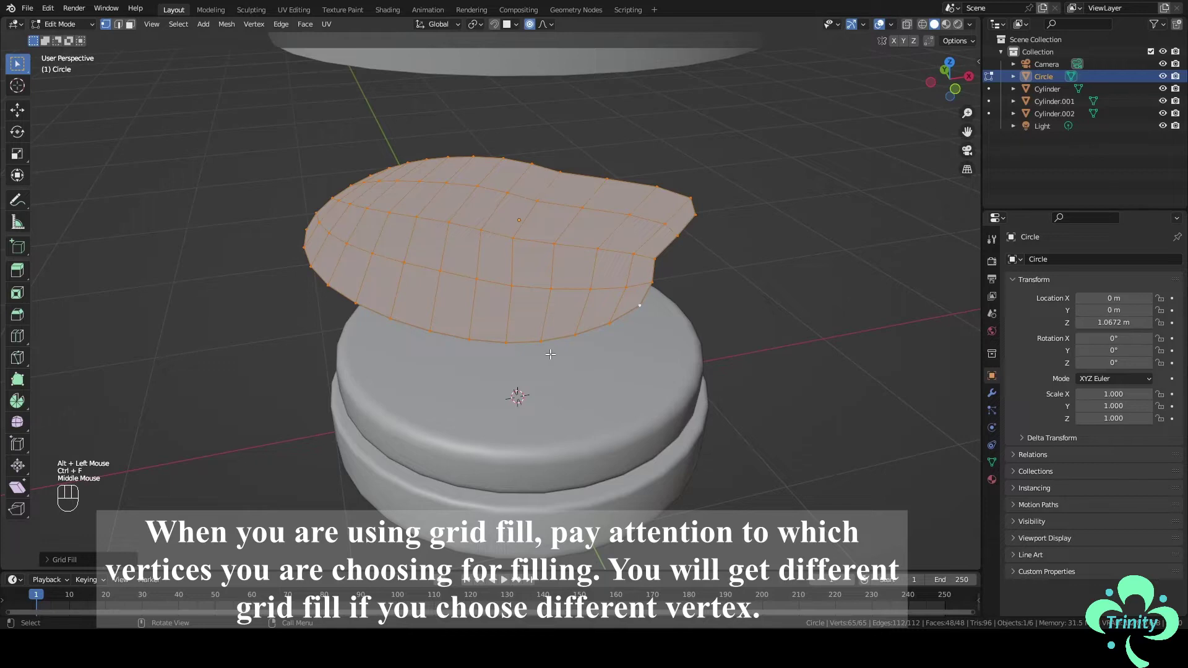
click(545, 348)
drag(516, 361, 578, 360)
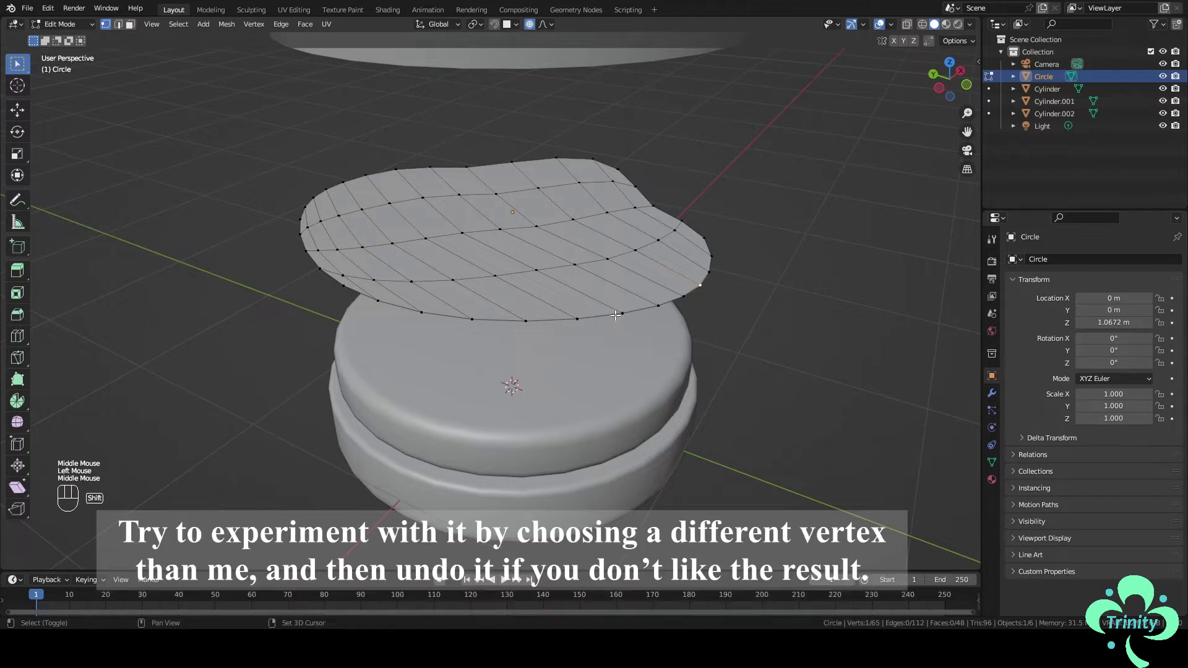
Crumple the sheet by moving edge vertices into bumps, then leave Edit Mode
click(616, 314)
click(616, 314)
drag(542, 350, 587, 353)
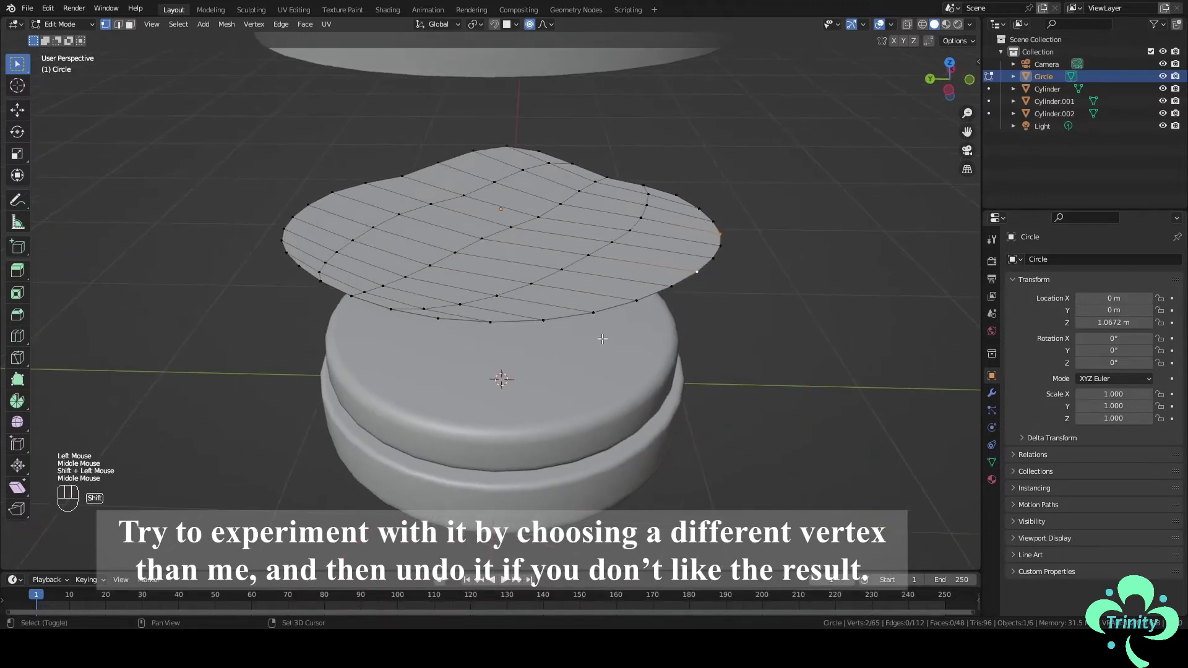
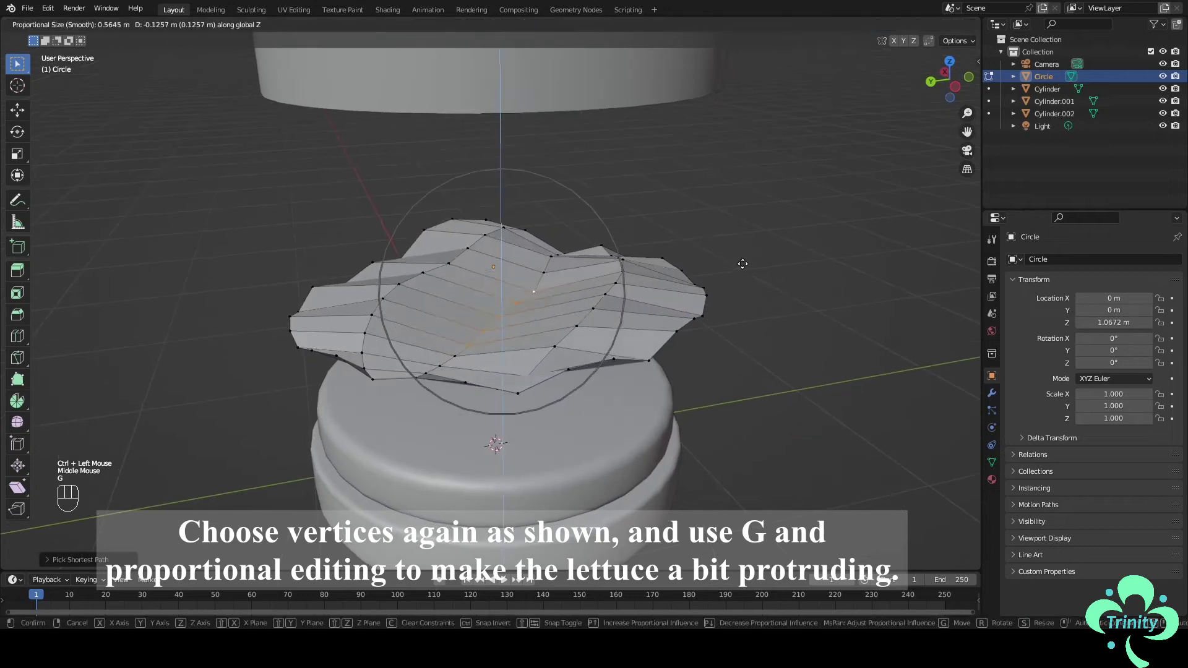
key(Tab)
drag(658, 312, 703, 302)
Shade the lettuce smooth and add a Subdivision Surface modifier to it
drag(657, 283, 642, 271)
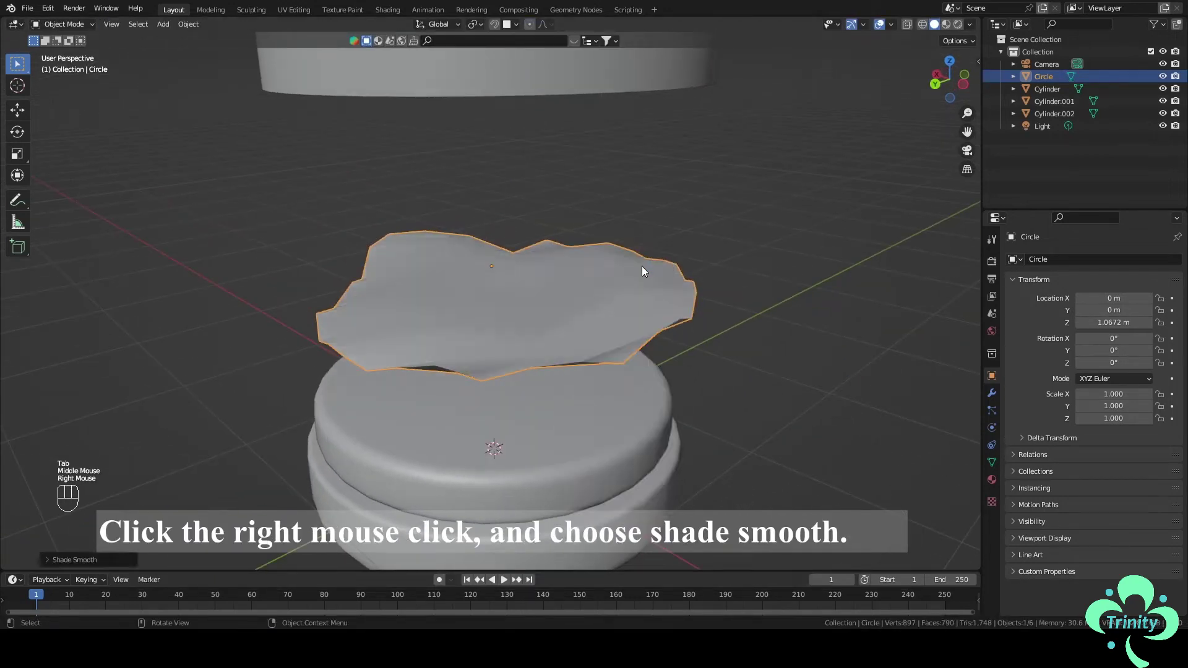
click(989, 399)
drag(1051, 261, 983, 486)
drag(823, 409, 743, 411)
middle_click(779, 389)
Make two duplicates of the lettuce, each rotated around Z for a layered look
key(shift+d)
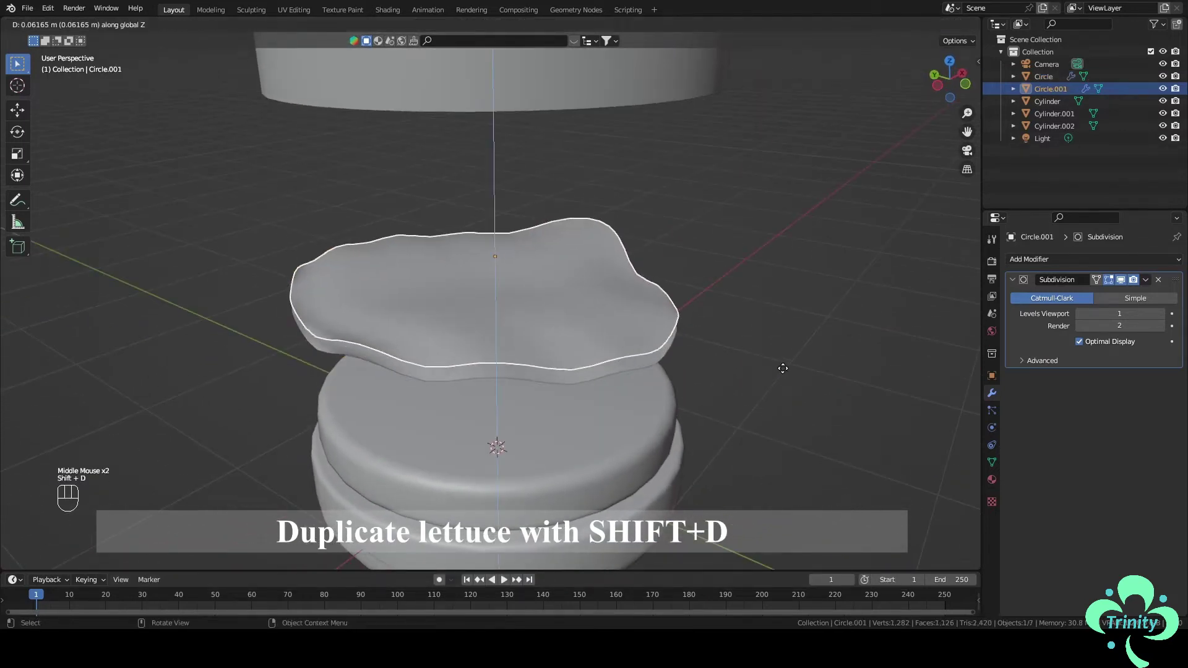
key(r)
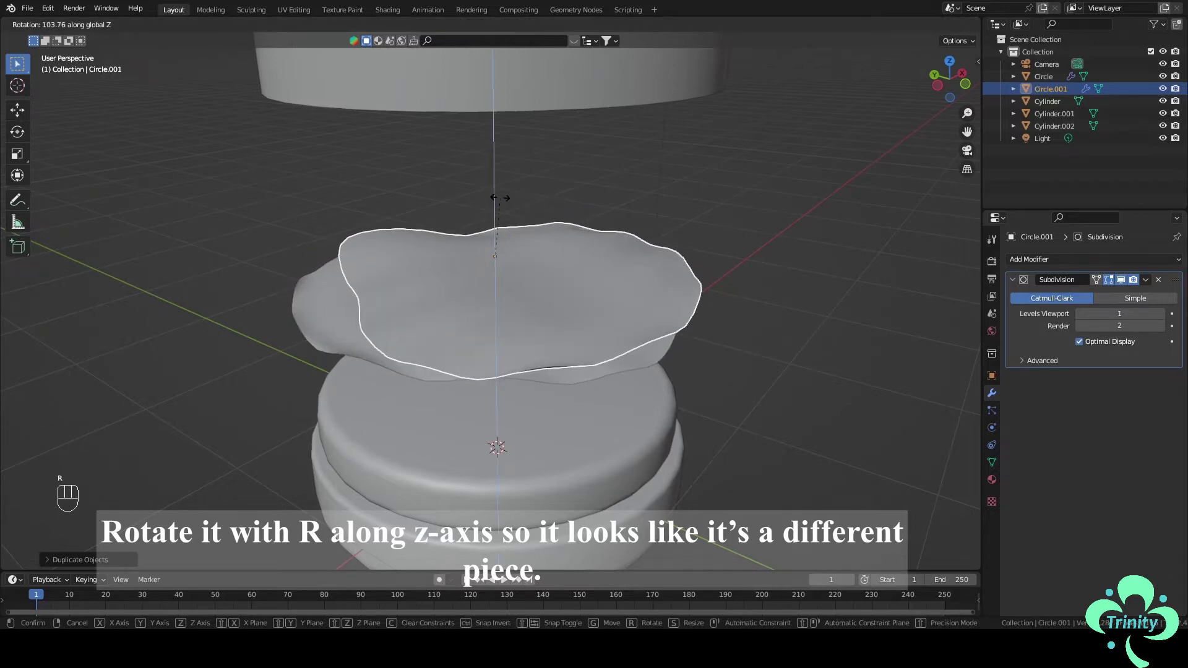
drag(589, 263, 644, 294)
drag(706, 301, 720, 286)
key(shift+d)
key(r)
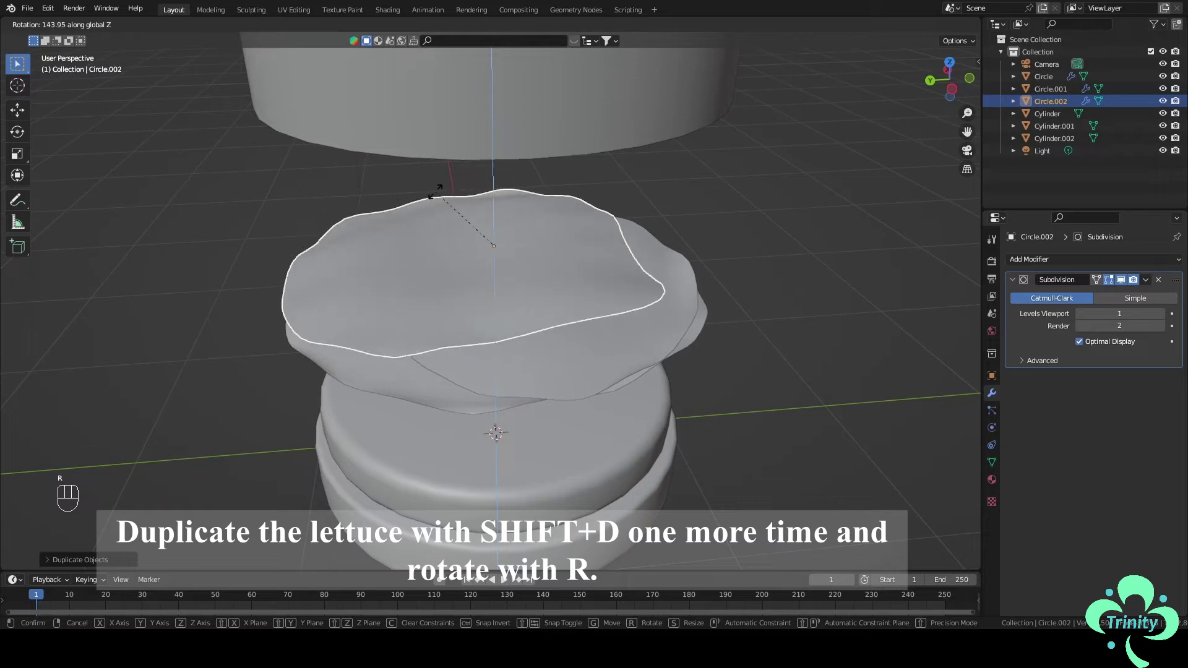
drag(505, 251, 530, 208)
middle_click(589, 231)
middle_click(786, 297)
Join the three lettuce pieces into one object and flatten it along Z
click(551, 276)
click(535, 297)
key(ctrl+j)
key(s)
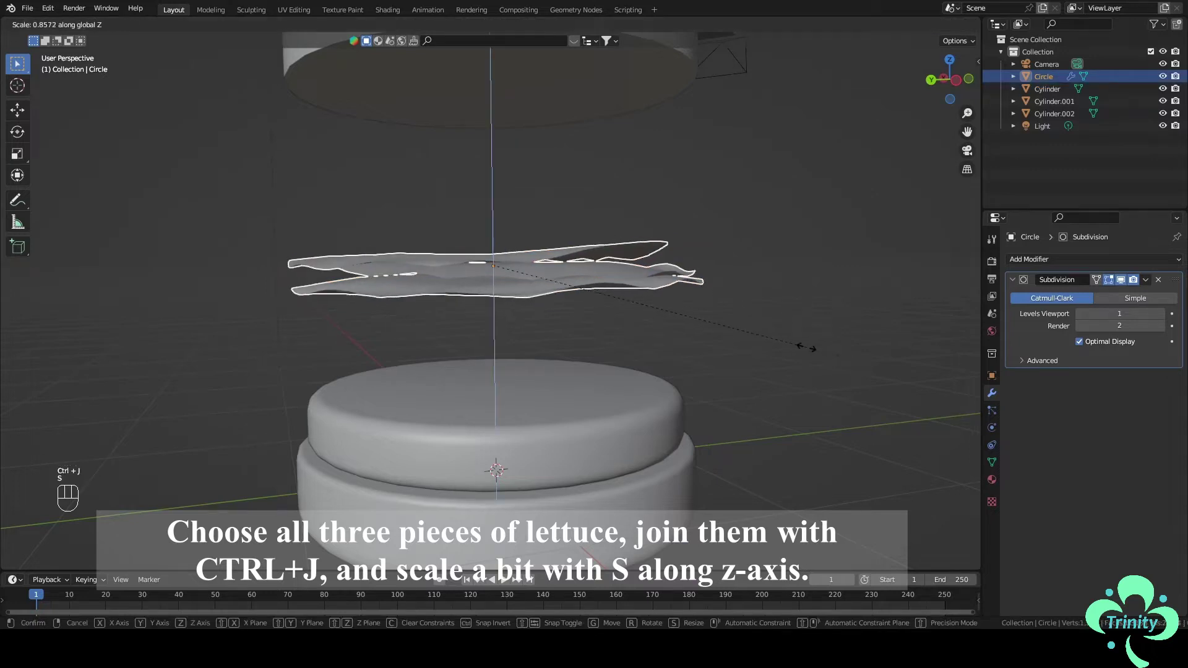
middle_click(789, 364)
key(ctrl+a)
drag(803, 363, 803, 340)
drag(806, 334, 805, 312)
Reposition and rescale the joined lettuce on the bun and apply its transforms
key(g)
key(s)
click(800, 342)
click(639, 388)
key(ctrl+a)
click(840, 300)
Add a plane and move it up to hover just above the lettuce
scroll(down, 3)
drag(820, 307, 804, 329)
scroll(up, 3)
drag(170, 23, 271, 47)
scroll(down, 3)
key(g)
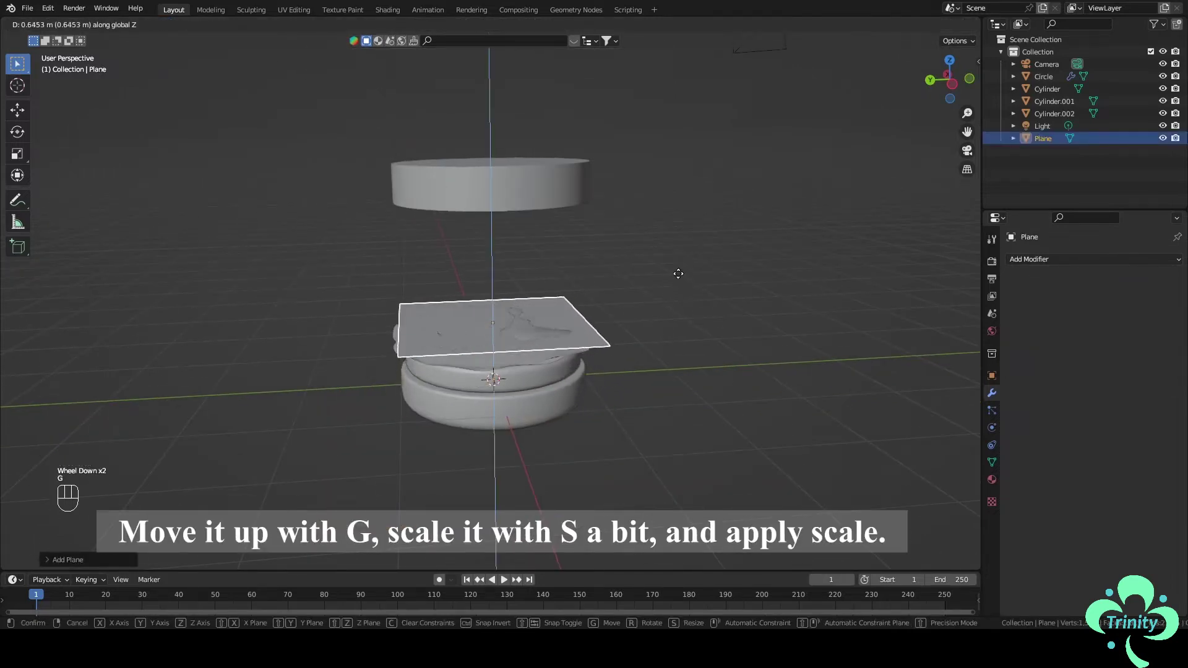
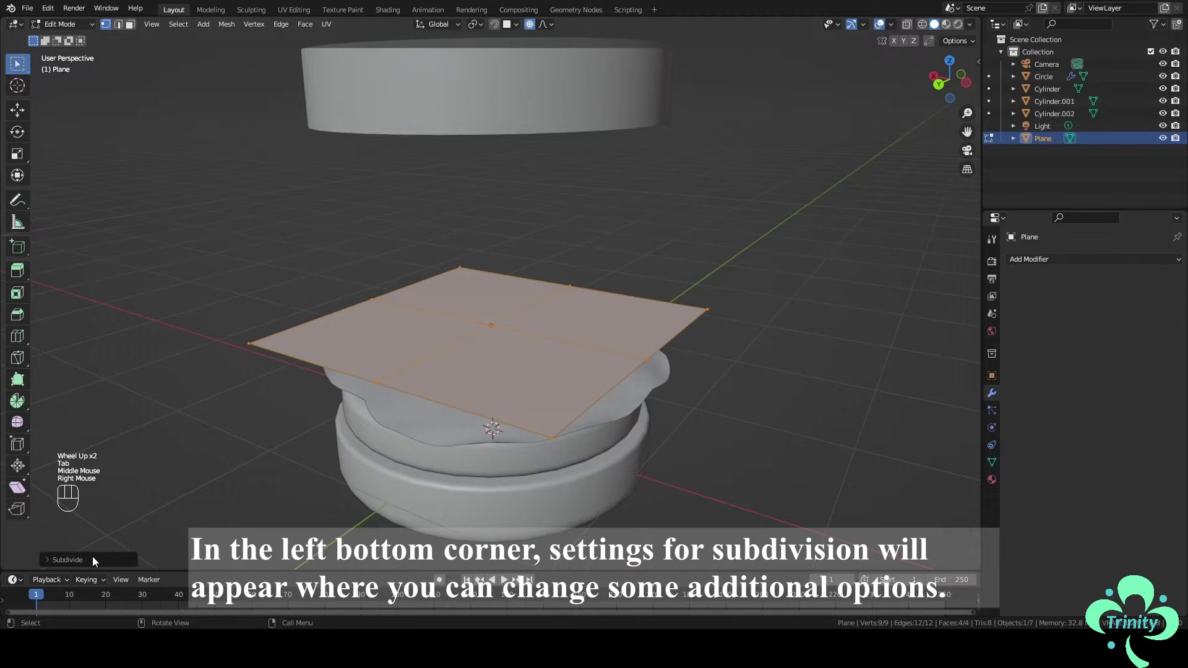
Subdivide the plane into a fine grid with 6 cuts and return to Object Mode
key(Tab)
middle_click(97, 559)
right_click(96, 559)
click(97, 559)
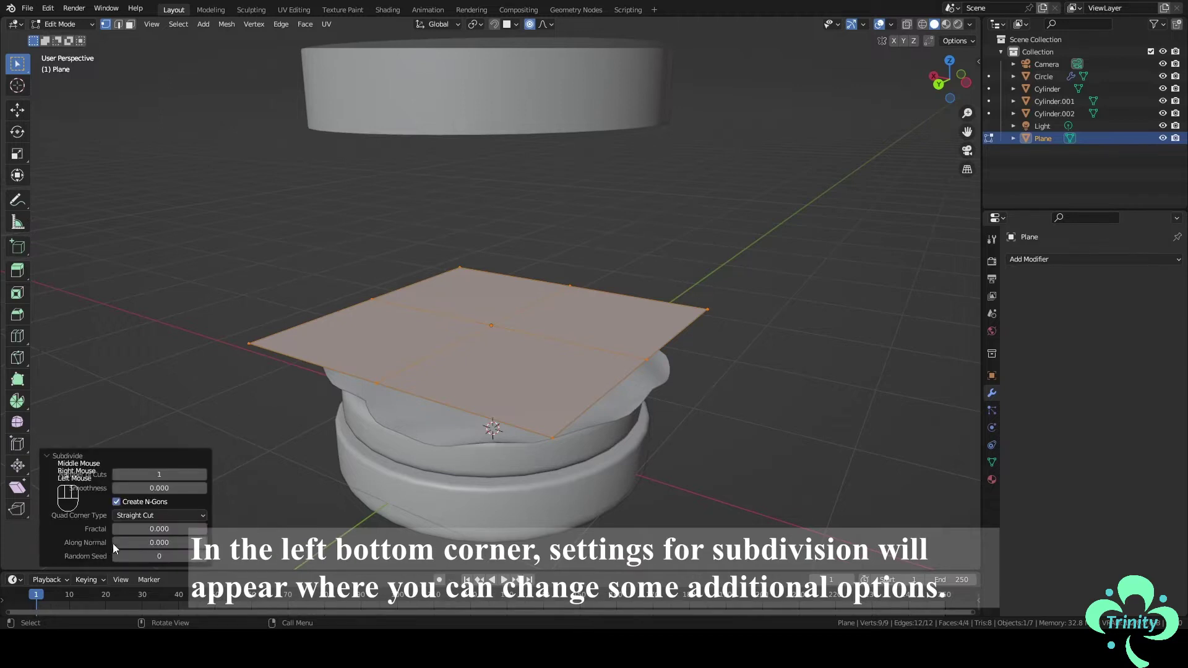
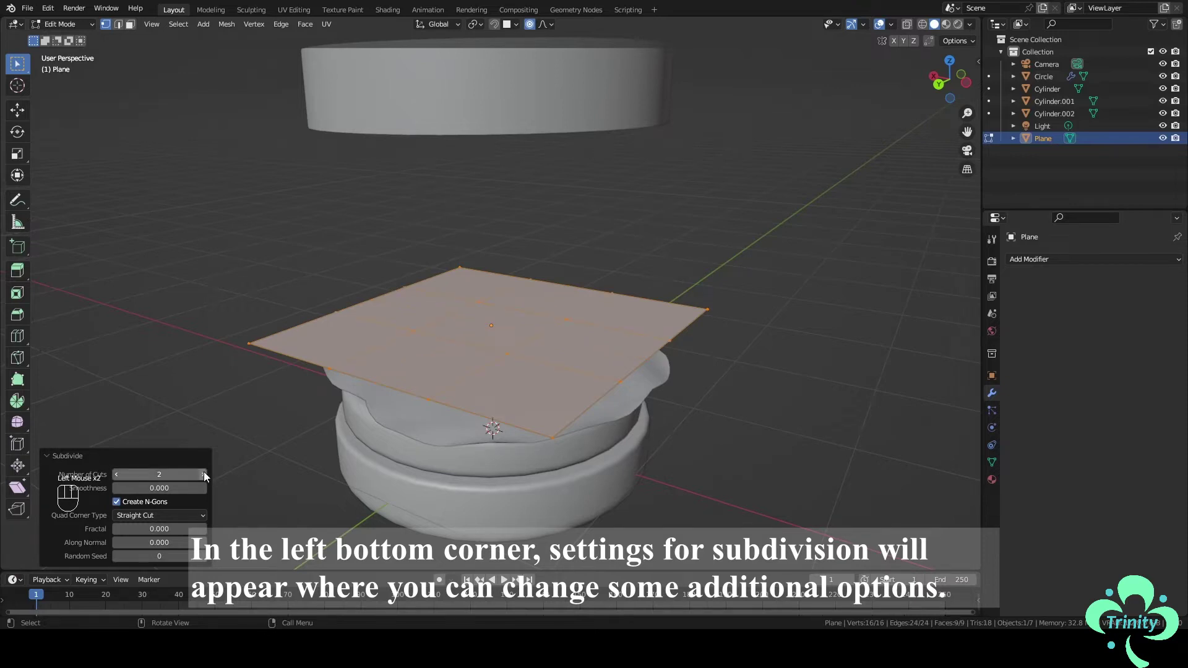
click(208, 473)
click(208, 474)
click(208, 473)
click(208, 474)
click(208, 474)
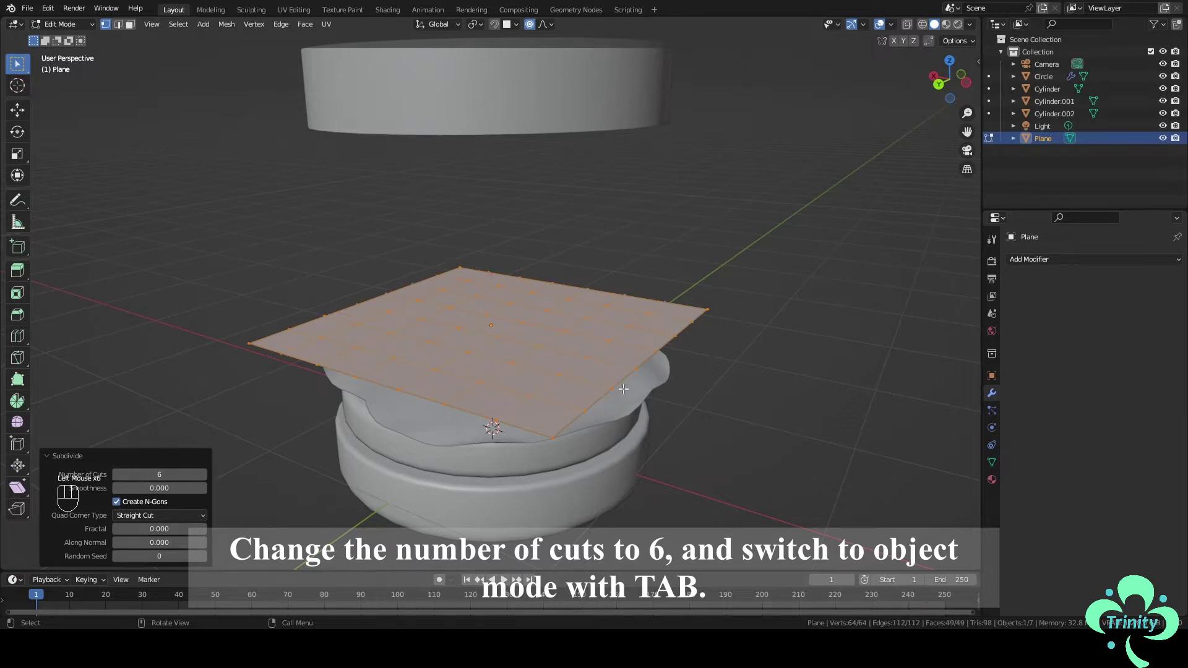
key(Tab)
Give the plane Cloth physics and the lettuce Collision, then play the simulation until the cloth drapes
drag(706, 369, 771, 362)
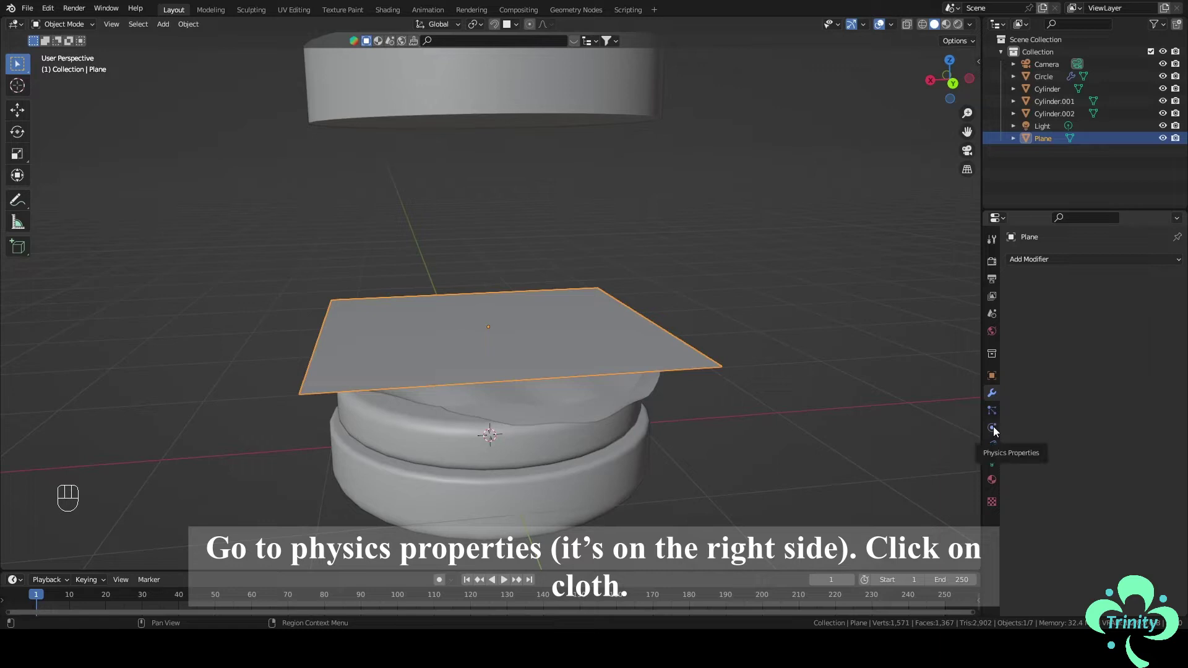
click(996, 431)
click(1053, 292)
click(594, 400)
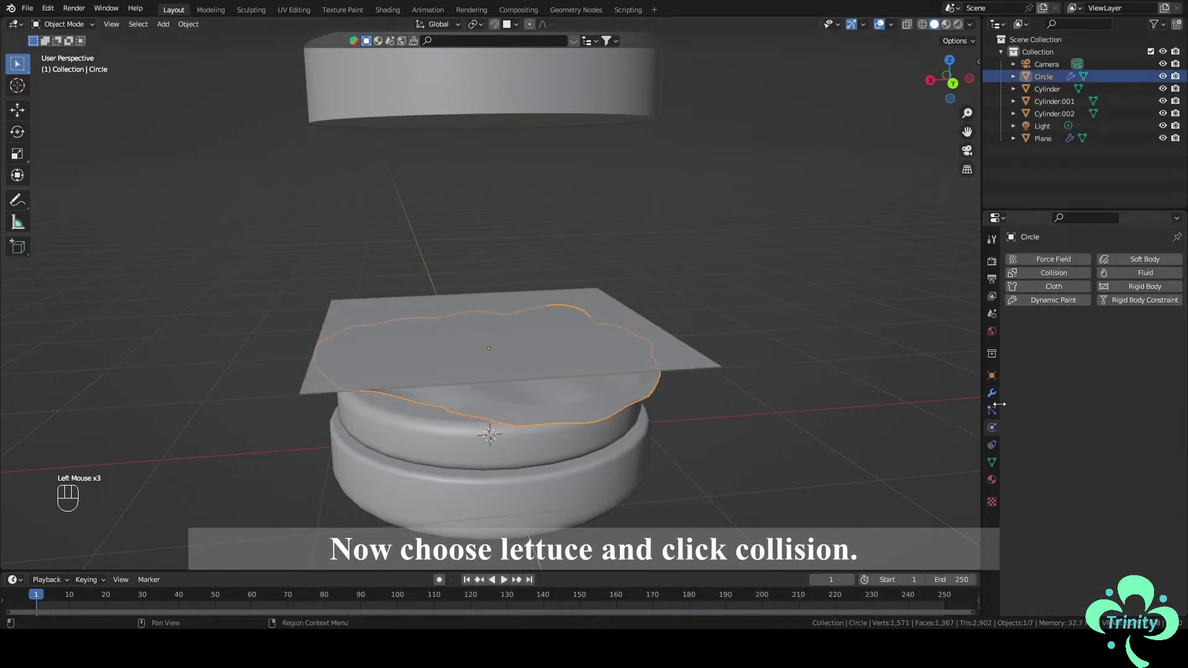
click(1070, 277)
key(space)
key(space)
key(space)
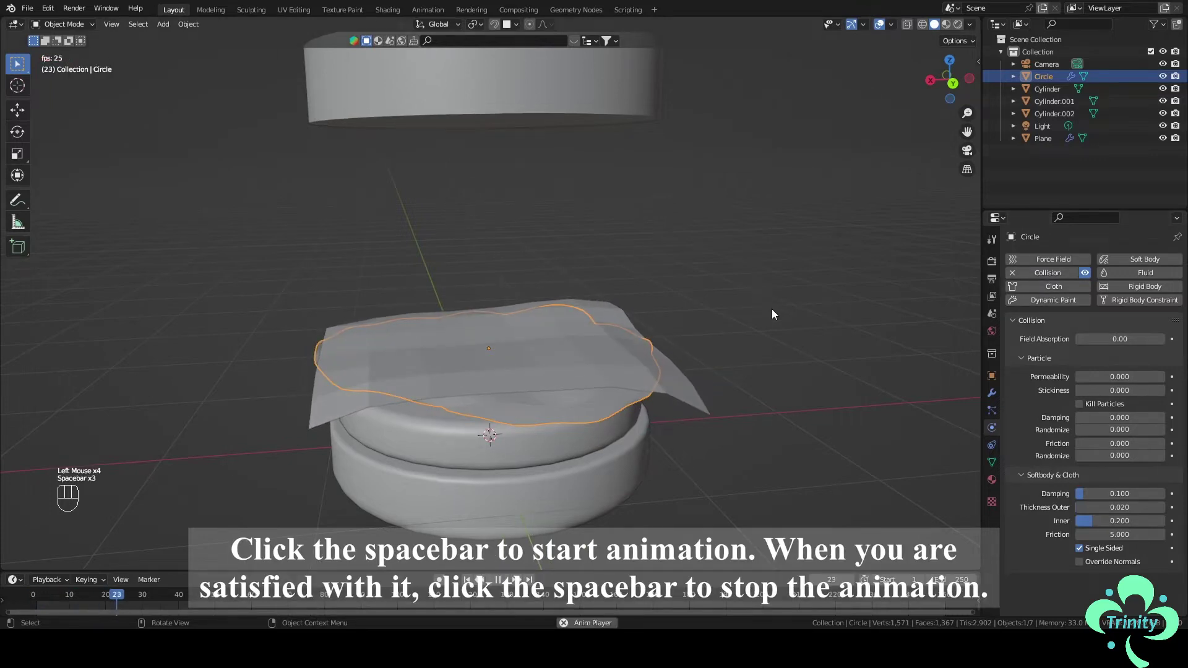
key(space)
Select the draped cloth plane and shade it smooth
click(802, 312)
drag(797, 318, 719, 320)
click(596, 354)
right_click(596, 355)
click(596, 354)
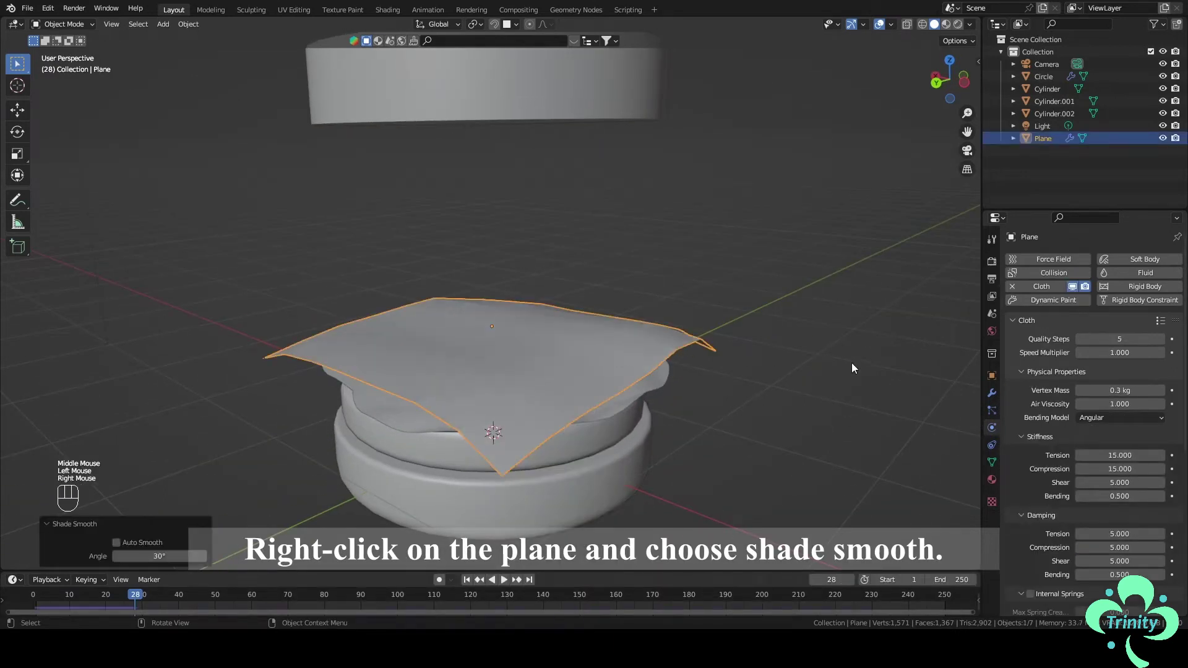
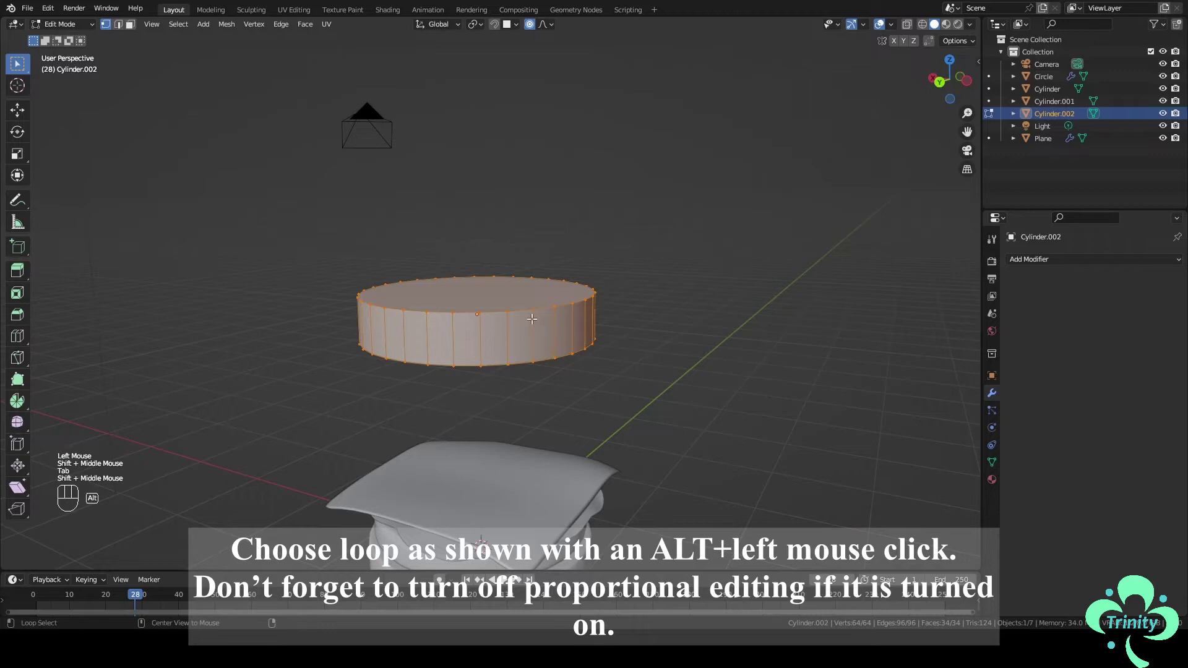
Raise the top edge loop of the upper bun along Z to start the dome
click(523, 312)
key(g)
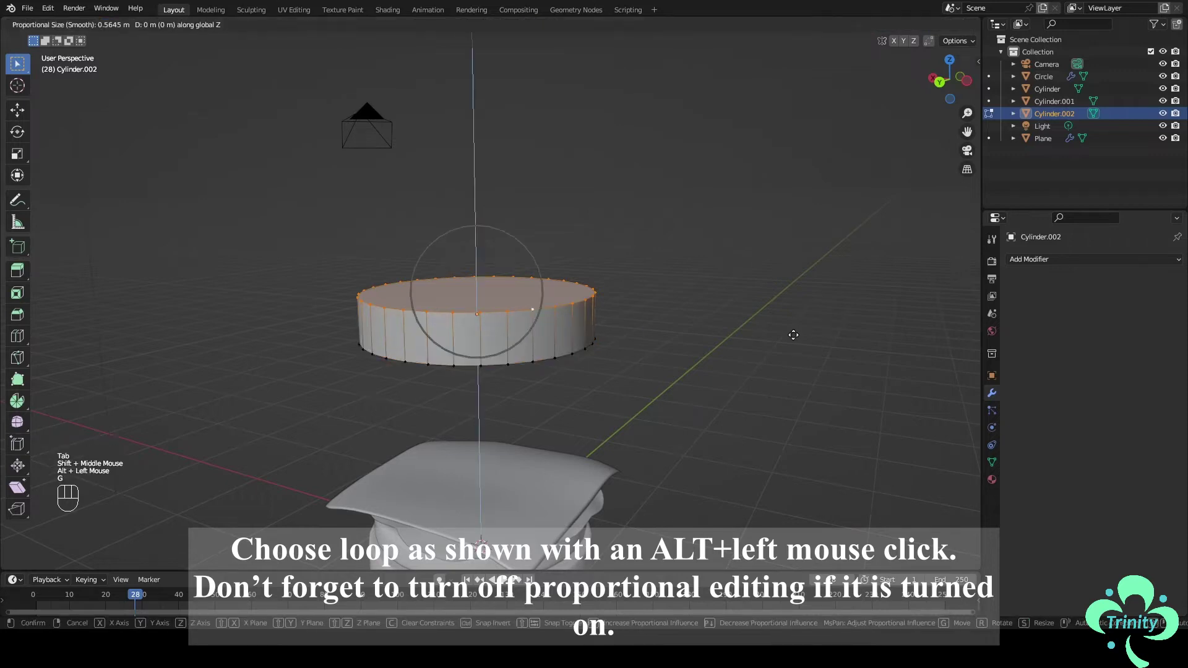
key(ctrl+z)
click(534, 32)
key(g)
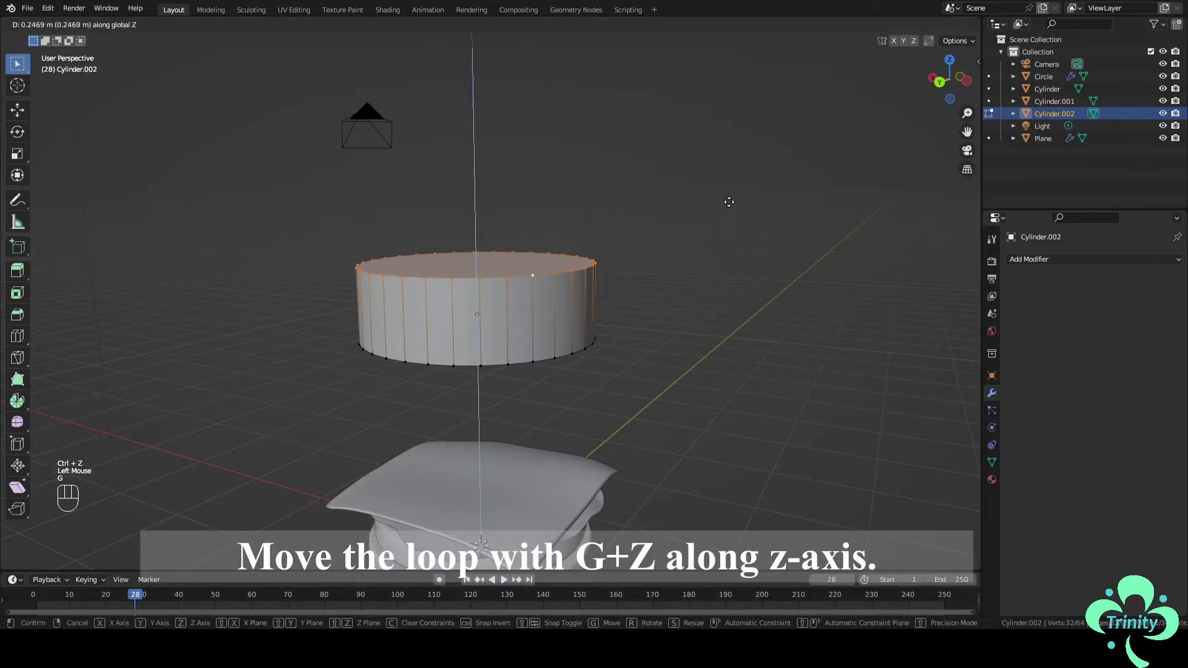
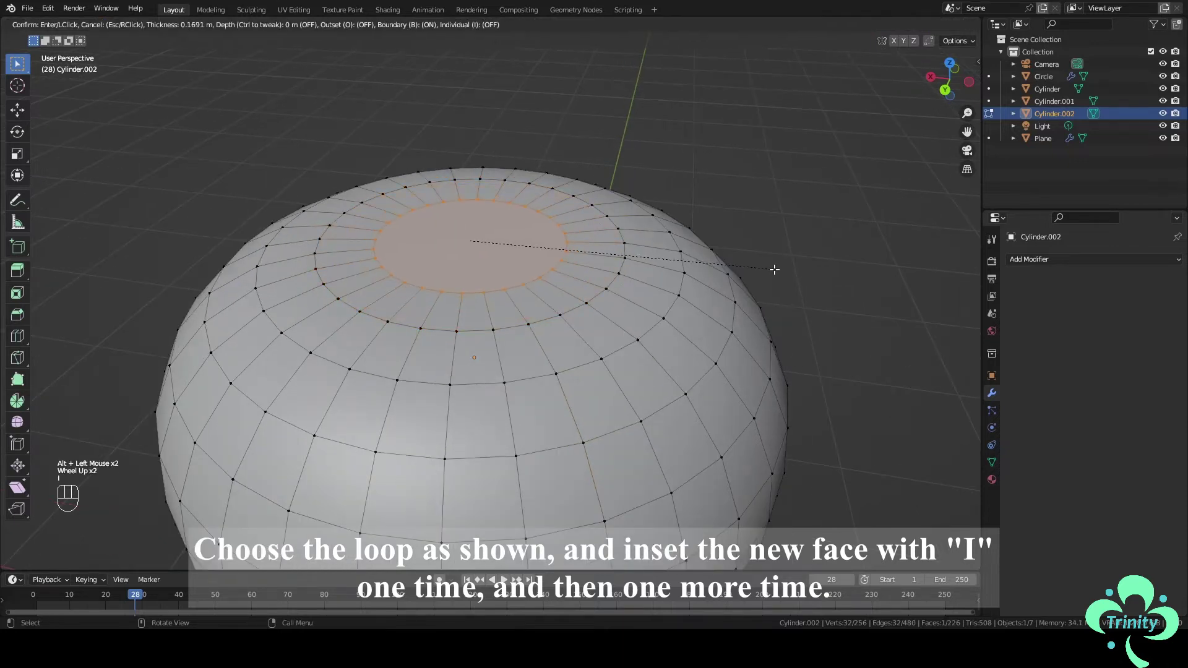
Inset the top face twice, merge it At Center, and lower the bun back onto the cheese
key(i)
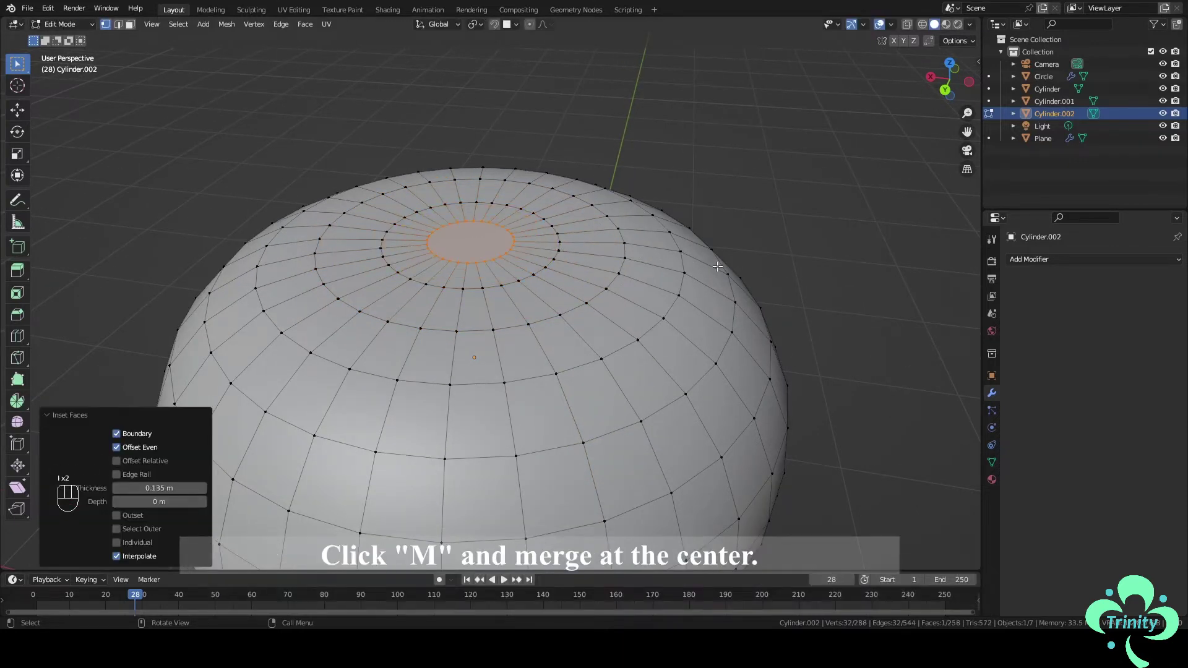
key(m)
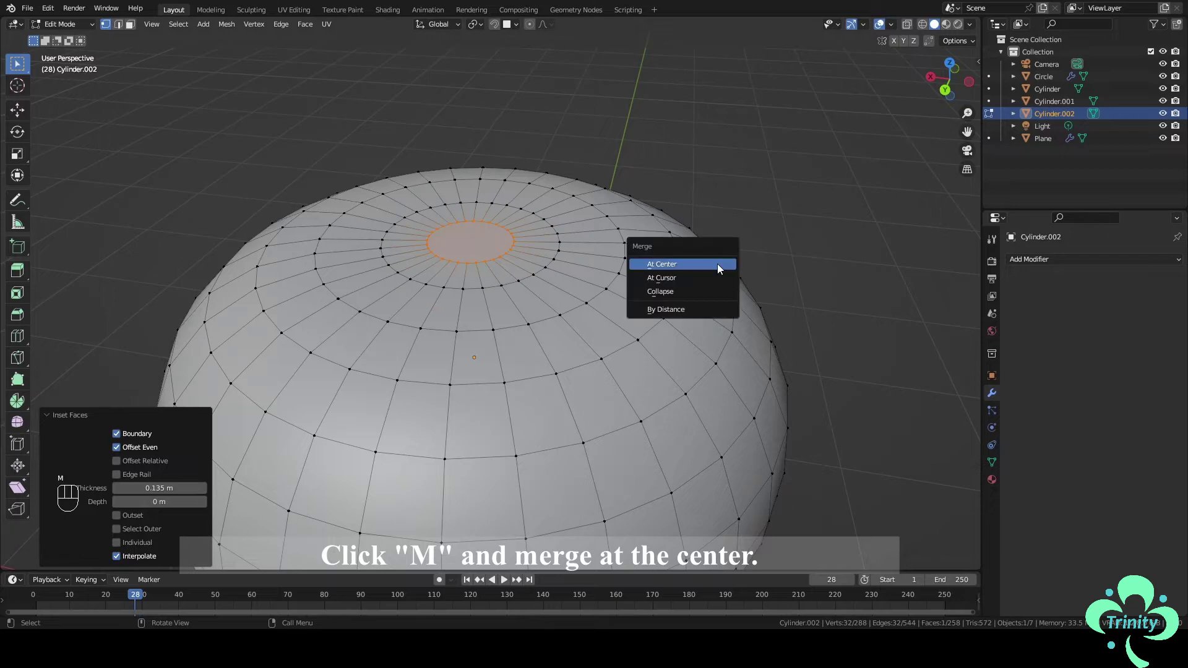
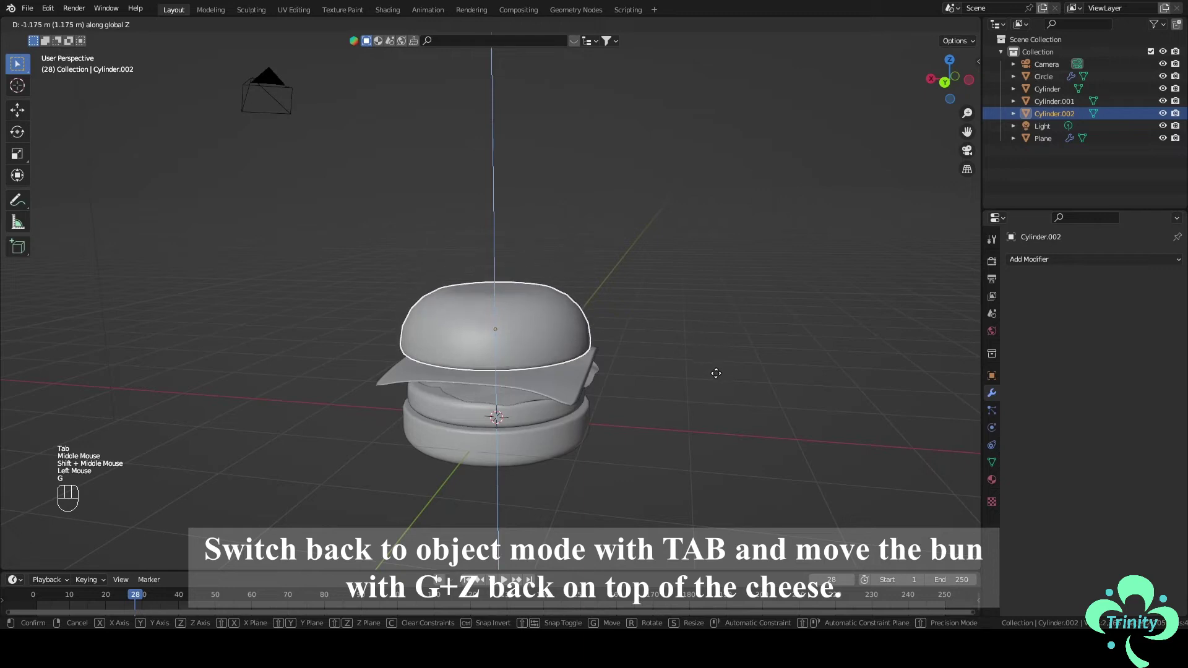
drag(723, 377, 695, 369)
Add a UV Sphere and move it up to float beside the burger
key(g)
drag(742, 364, 794, 366)
click(774, 346)
drag(712, 351, 666, 338)
drag(696, 354, 662, 311)
drag(686, 321, 723, 332)
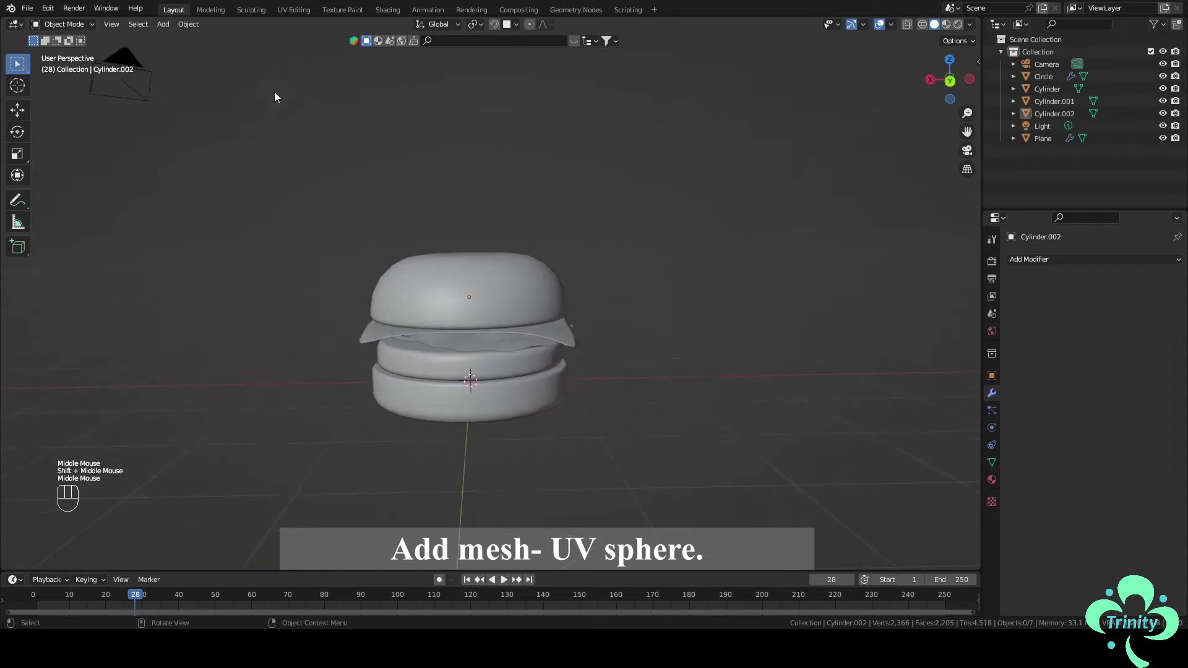
drag(159, 30, 303, 81)
scroll(down, 3)
middle_click(442, 210)
key(g)
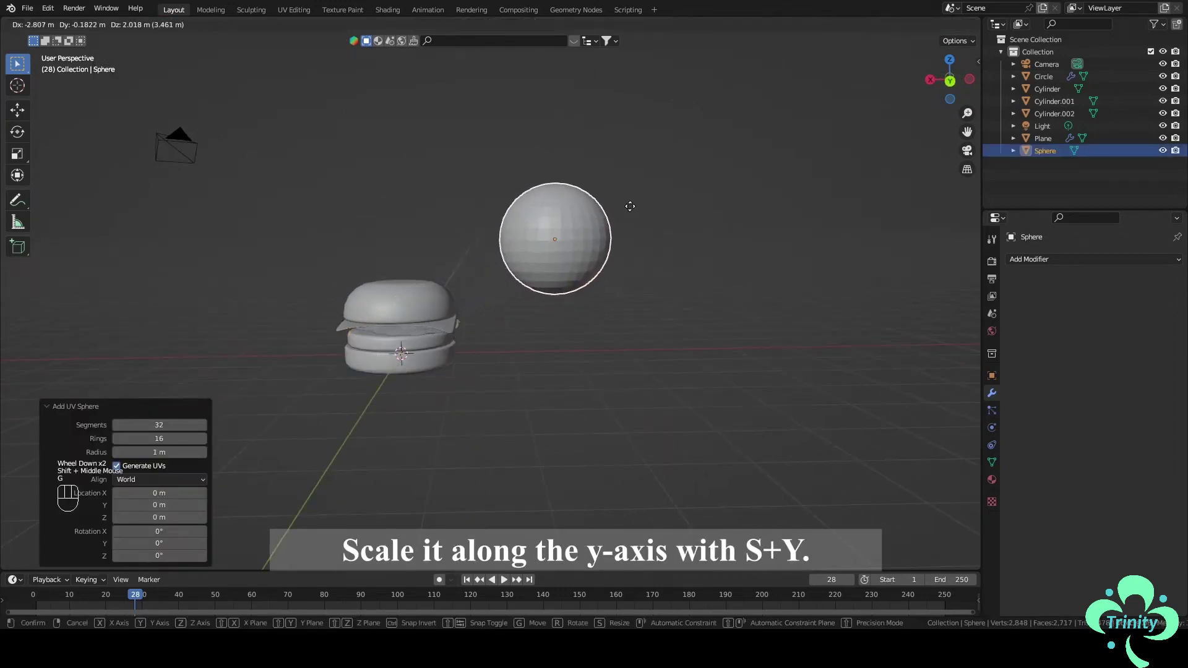
middle_click(604, 213)
drag(641, 263, 630, 290)
scroll(up, 3)
Flatten the sphere along Y into a teardrop and give it smooth shading
key(s)
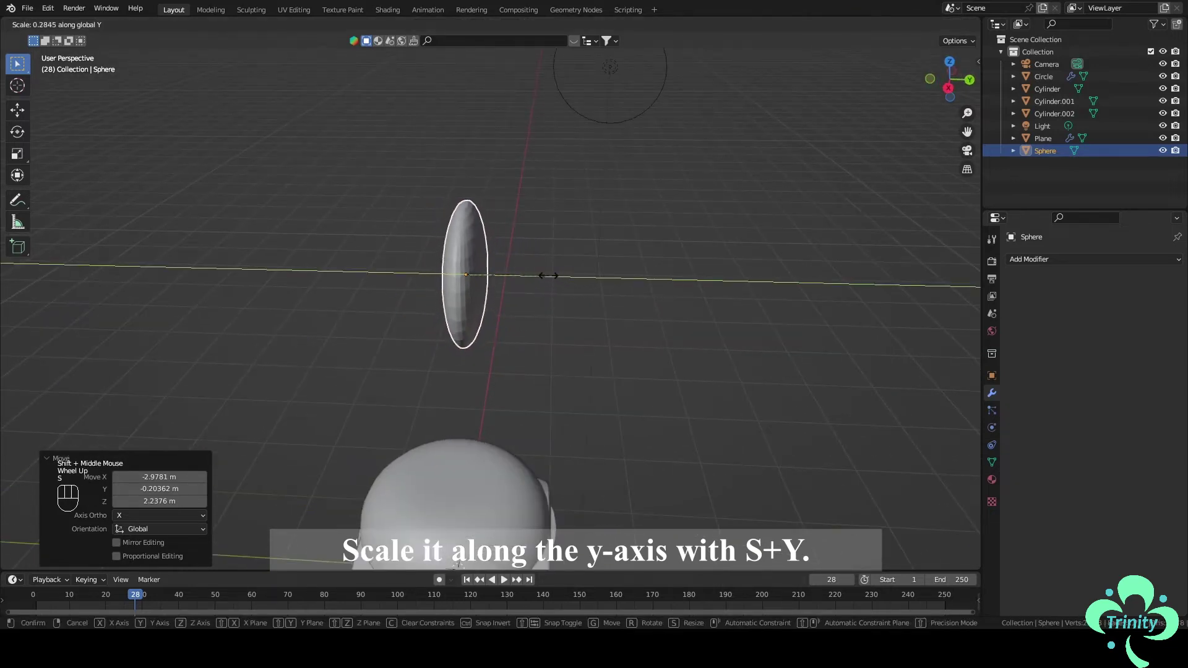
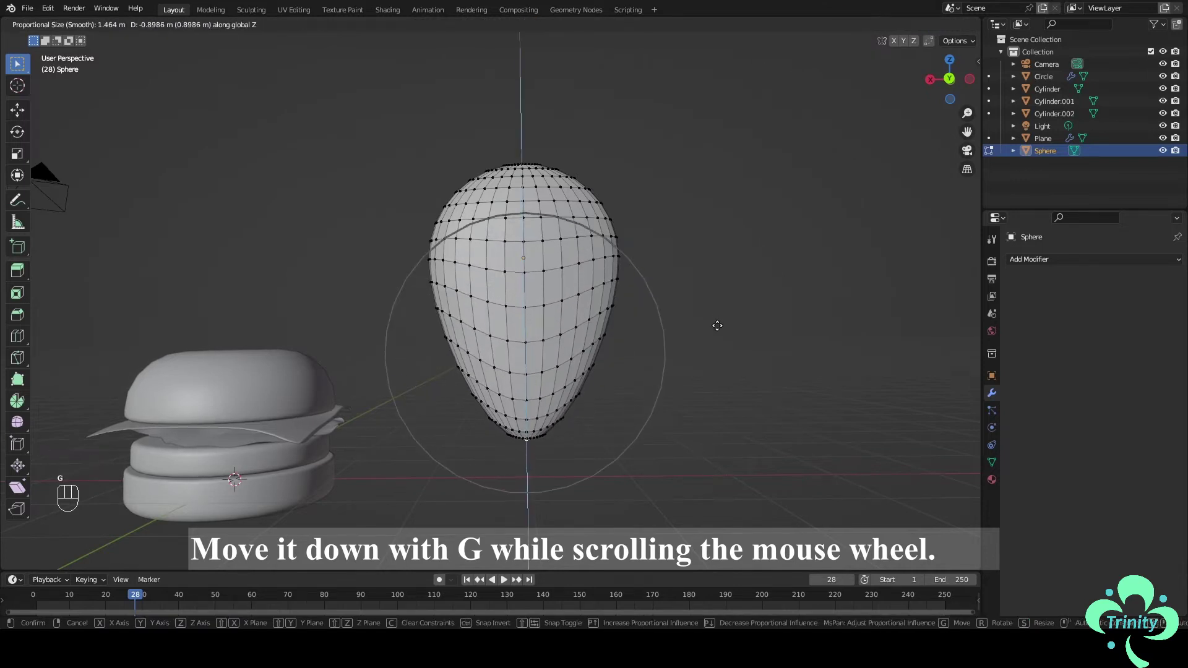
key(Tab)
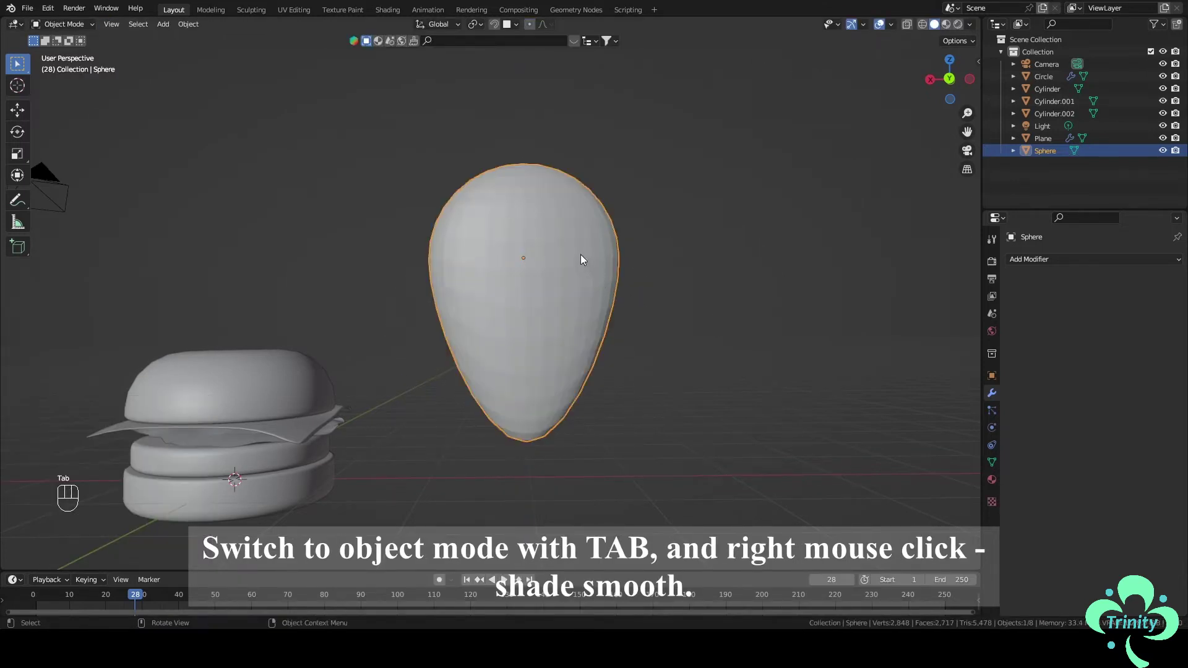
right_click(579, 260)
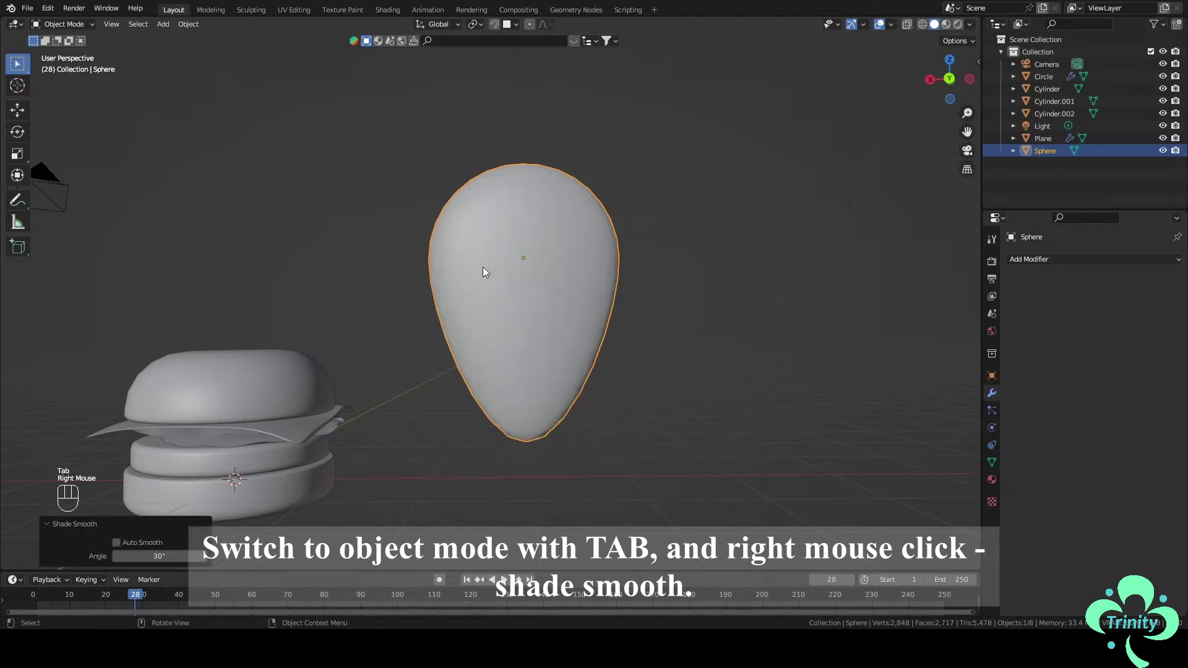
drag(463, 295, 470, 307)
Shrink the teardrop to under half its size and apply its scale
key(s)
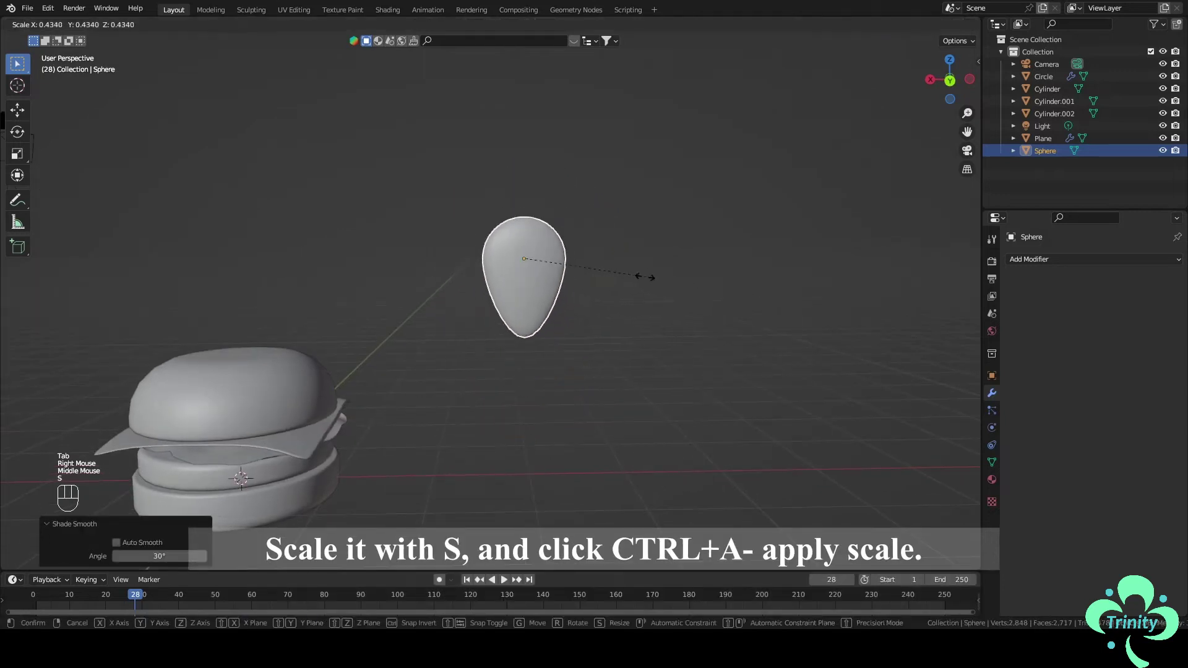
key(ctrl+a)
drag(440, 323, 645, 219)
click(631, 231)
scroll(up, 3)
middle_click(550, 271)
Give the top bun a new particle system of type Hair with Advanced options enabled
click(522, 272)
drag(560, 277, 645, 259)
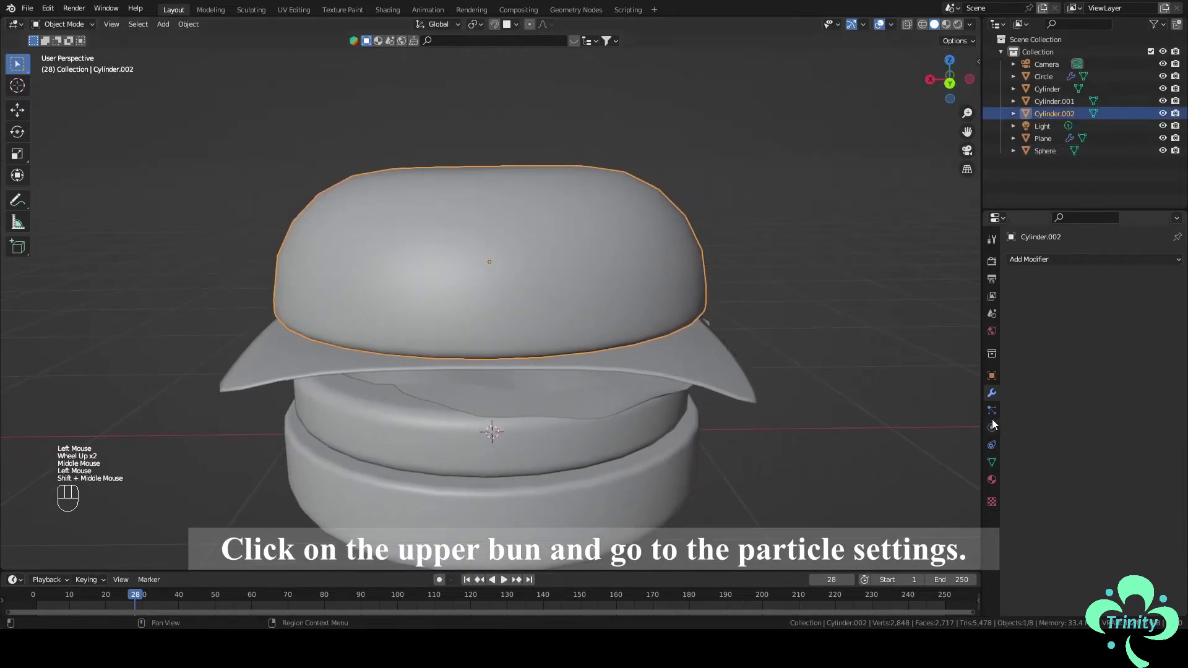
click(1000, 415)
click(1180, 262)
click(1143, 333)
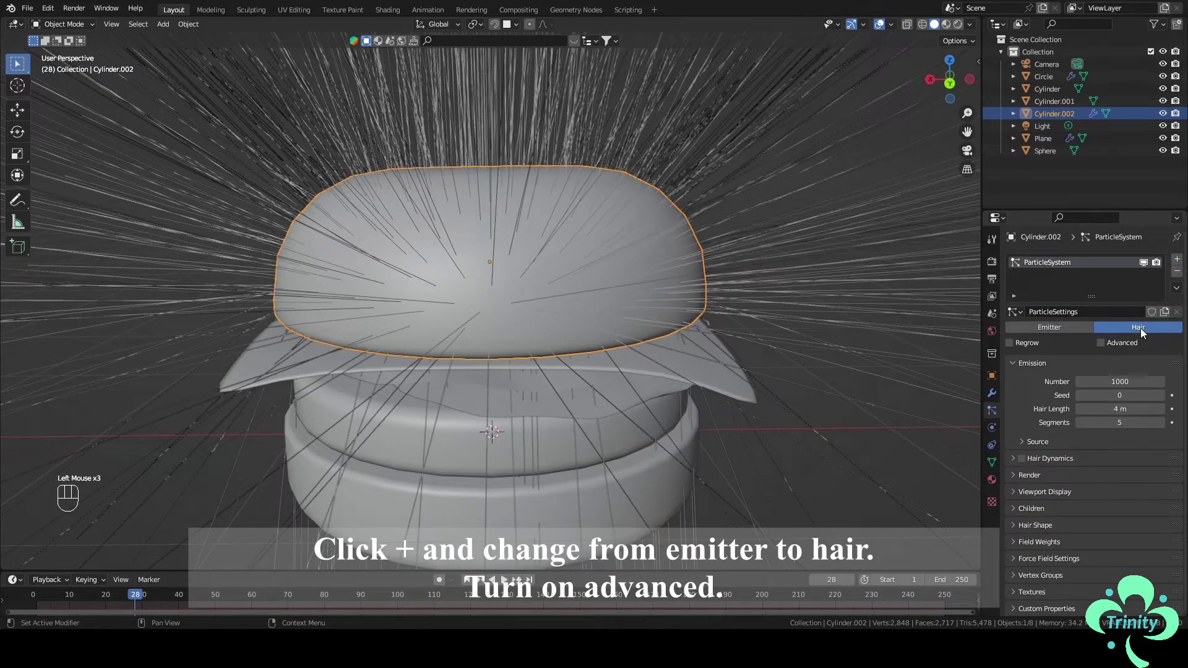
click(1105, 346)
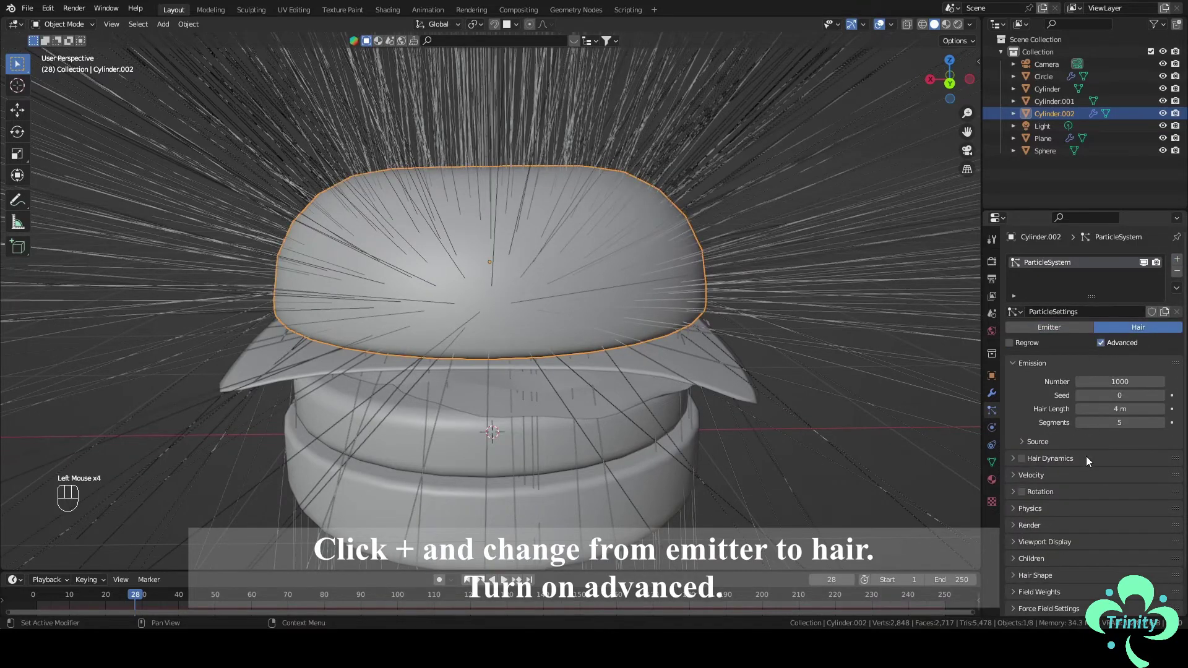
Set Render As Object and eyedrop the teardrop sphere as the Instance Object
scroll(down, 3)
click(1037, 461)
double_click(1040, 470)
drag(1126, 493, 1115, 535)
scroll(down, 3)
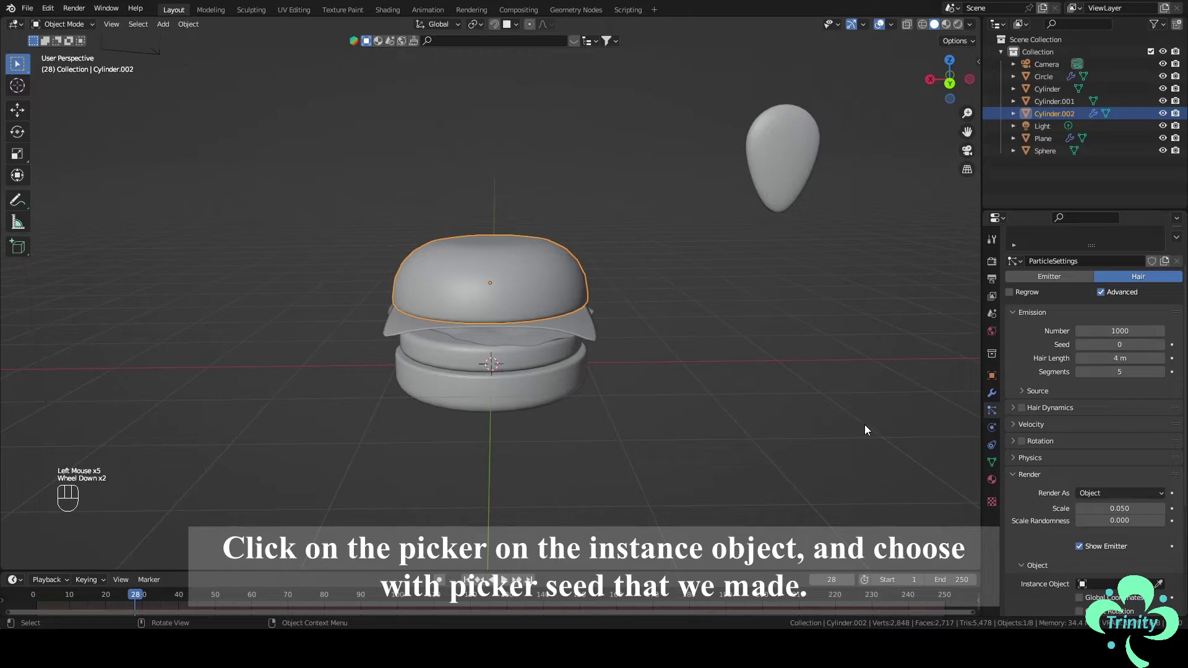
scroll(down, 3)
click(1162, 517)
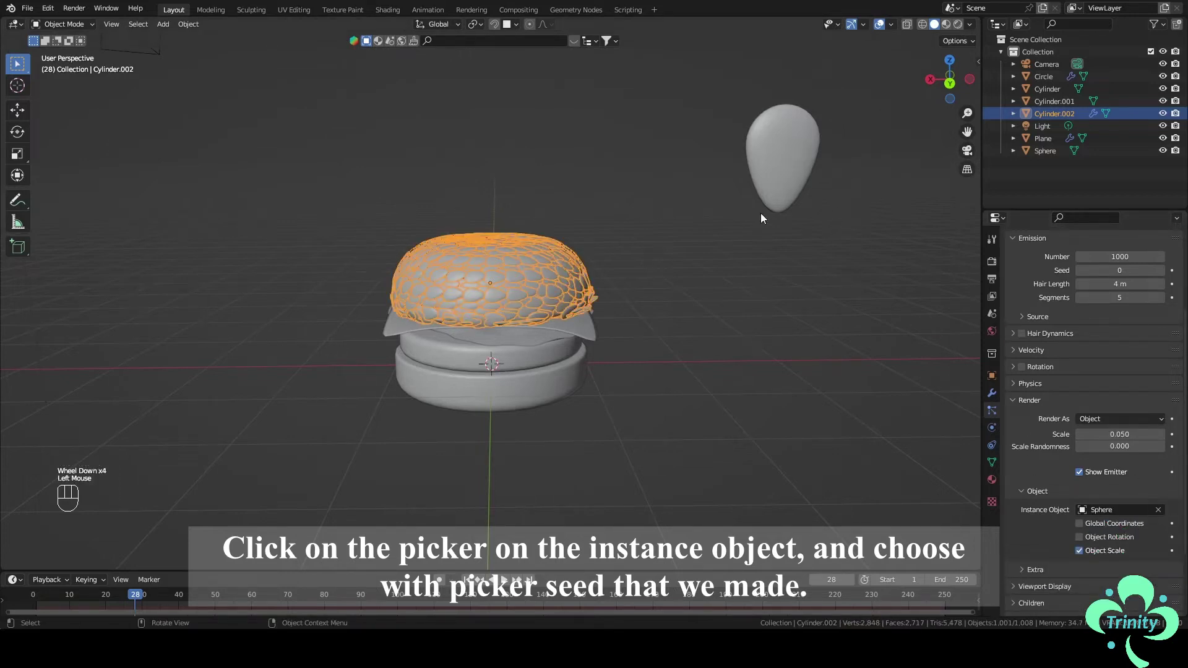
middle_click(659, 261)
click(665, 259)
click(792, 159)
Rename the teardrop sphere to Seed and the draped plane to Cheese
drag(1048, 153, 598, 312)
key(e)
click(593, 319)
click(576, 334)
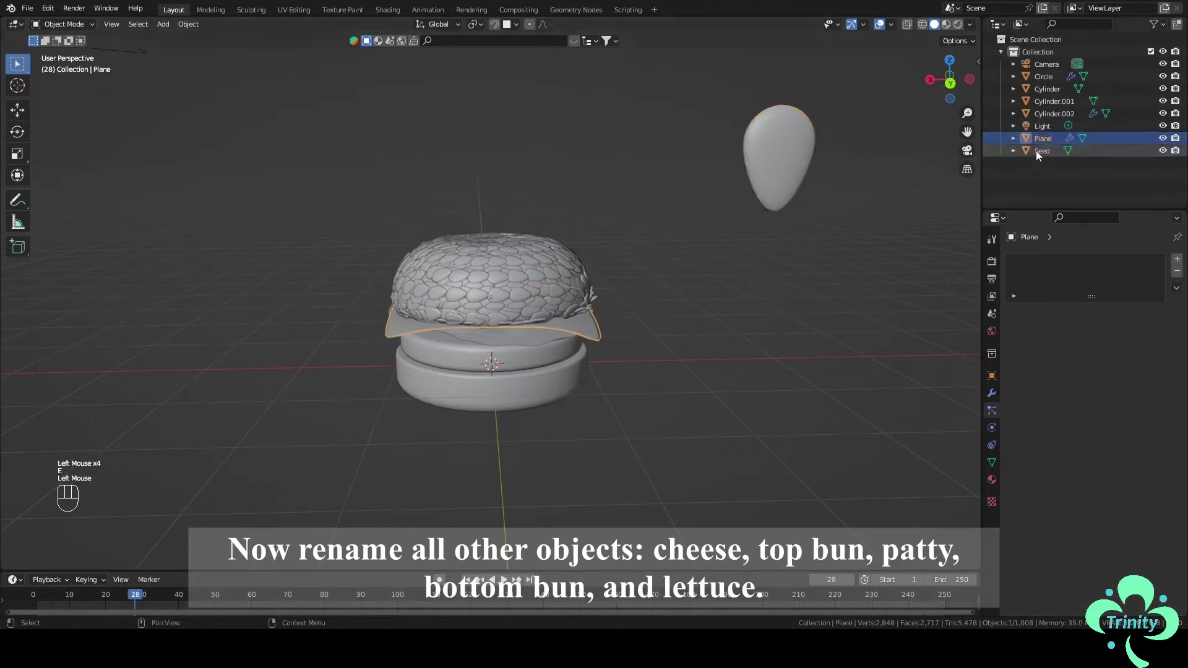
click(1050, 139)
drag(1049, 140, 1051, 139)
key(e)
Rename the upper cylinder to Top bun and the middle disc to Patty
click(1050, 127)
click(1049, 126)
drag(1049, 127, 837, 293)
key(Return)
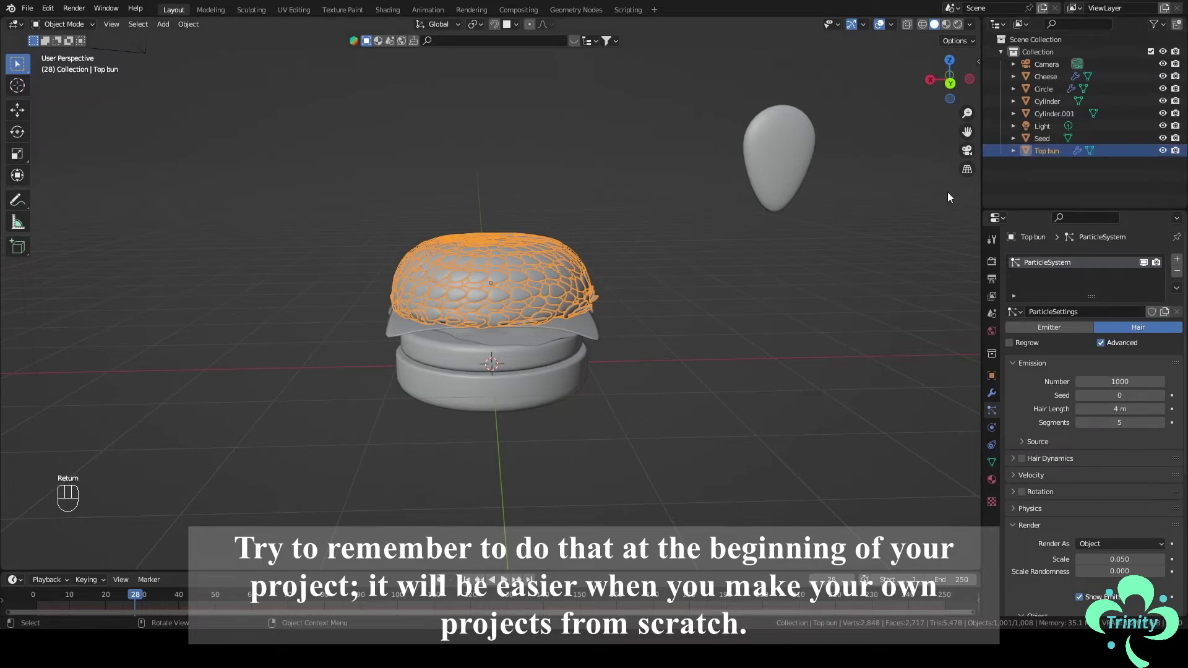
click(1059, 116)
click(1059, 116)
drag(1059, 116, 1058, 116)
key(t)
Rename the lower cylinder to Bottom bun and the wavy plane to Lettuce
click(1045, 109)
click(1044, 109)
drag(1045, 109, 1047, 106)
key(t)
click(1047, 106)
click(1047, 105)
drag(1046, 104, 1045, 107)
key(t)
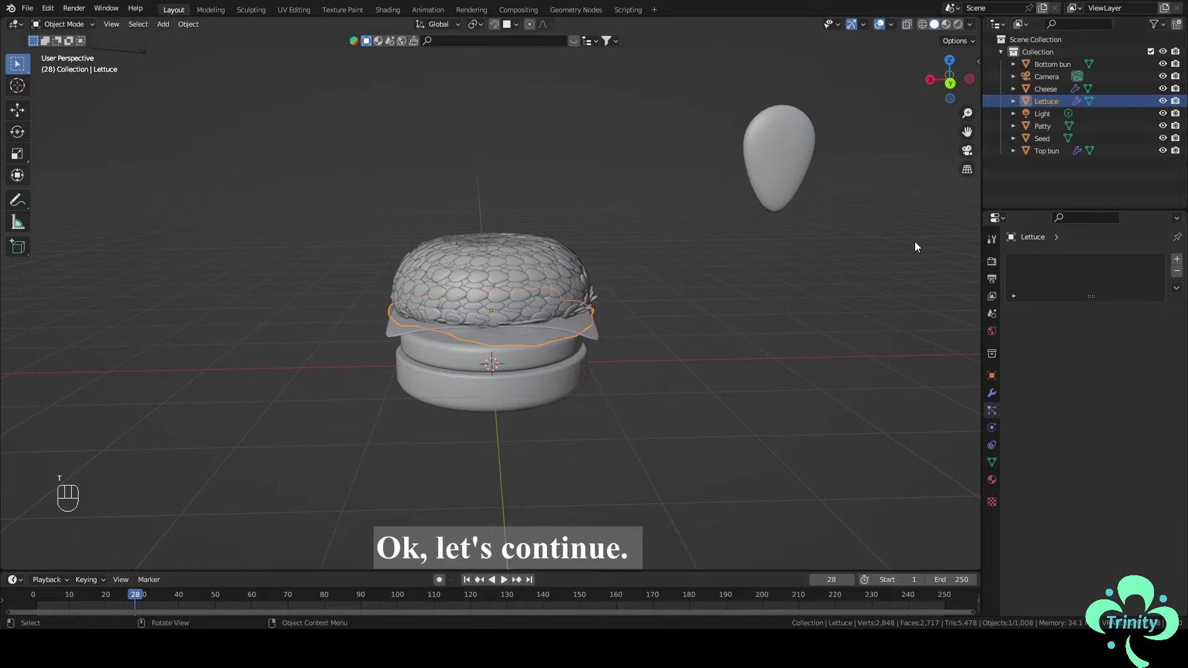
scroll(up, 3)
Enable particle rotation on Top bun with Phase 1 and Randomize Phase 2 so the seeds sit randomly
click(603, 247)
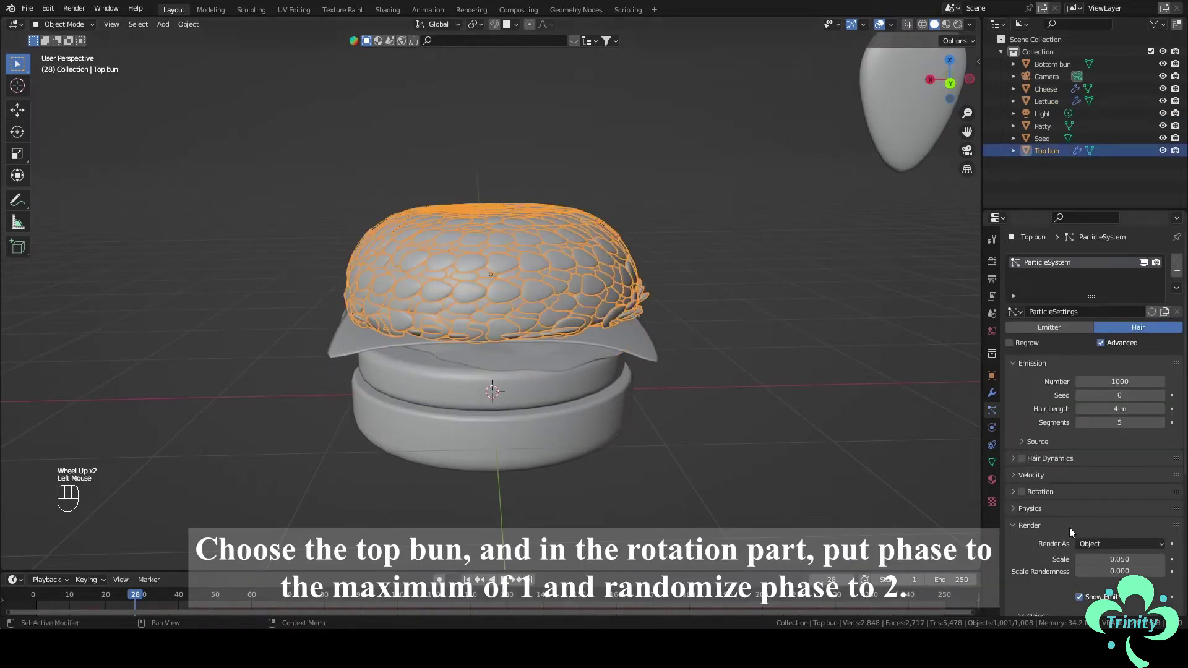
click(1028, 495)
click(1050, 492)
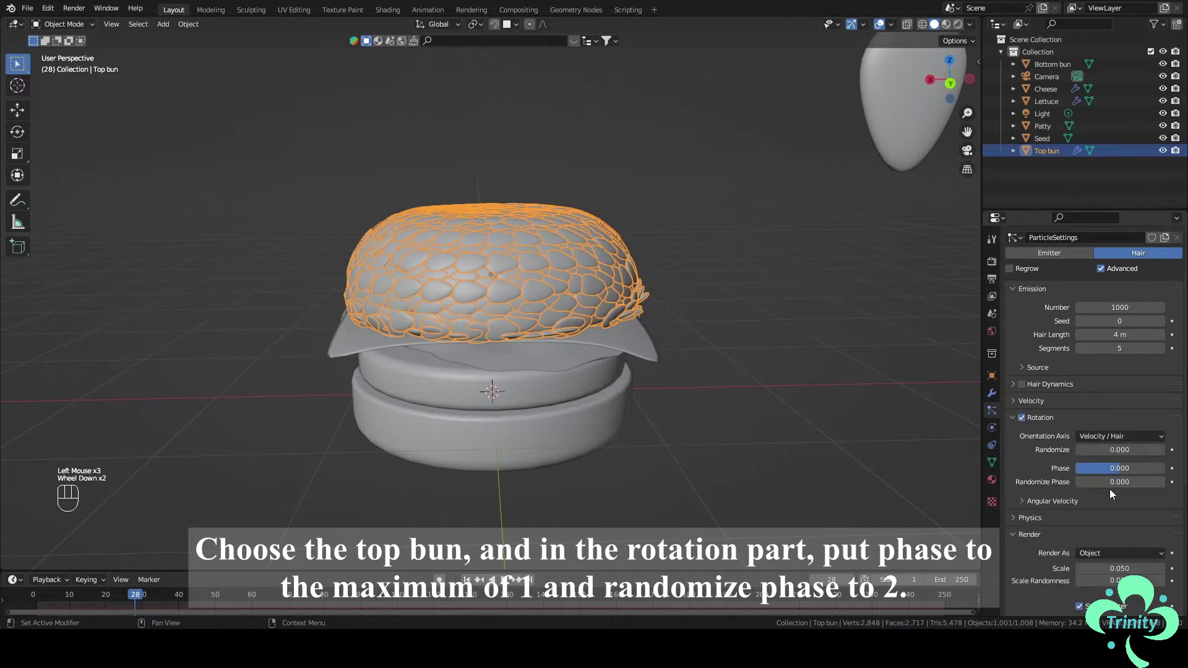
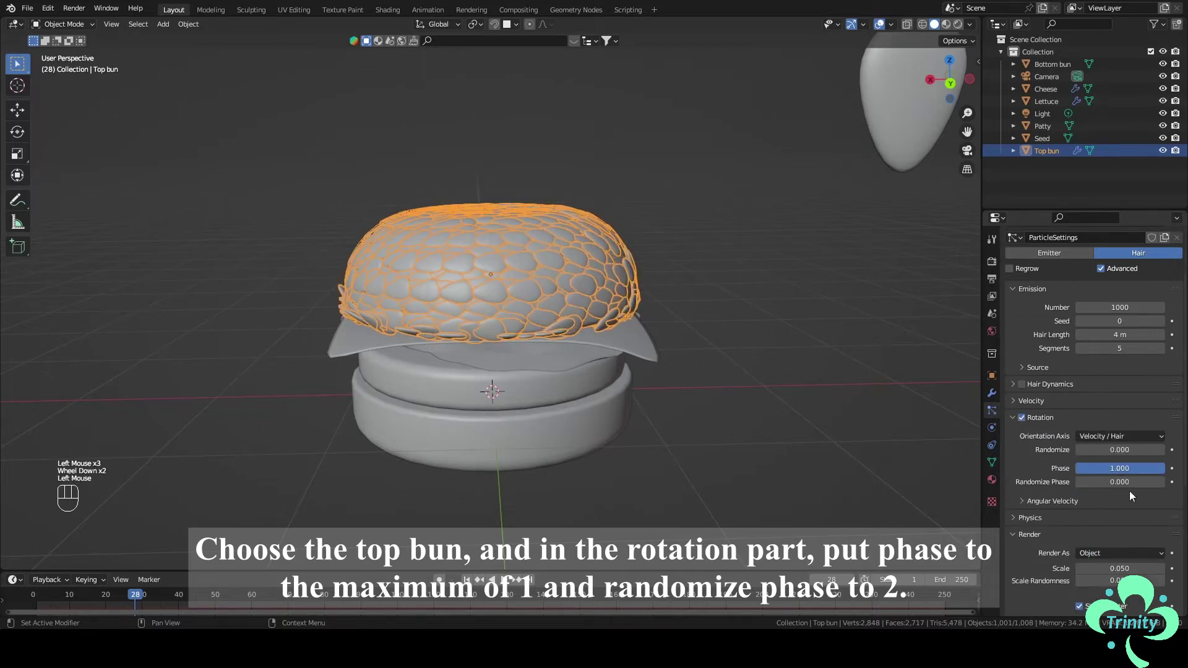
drag(1119, 488, 1162, 486)
drag(878, 429, 933, 457)
scroll(up, 3)
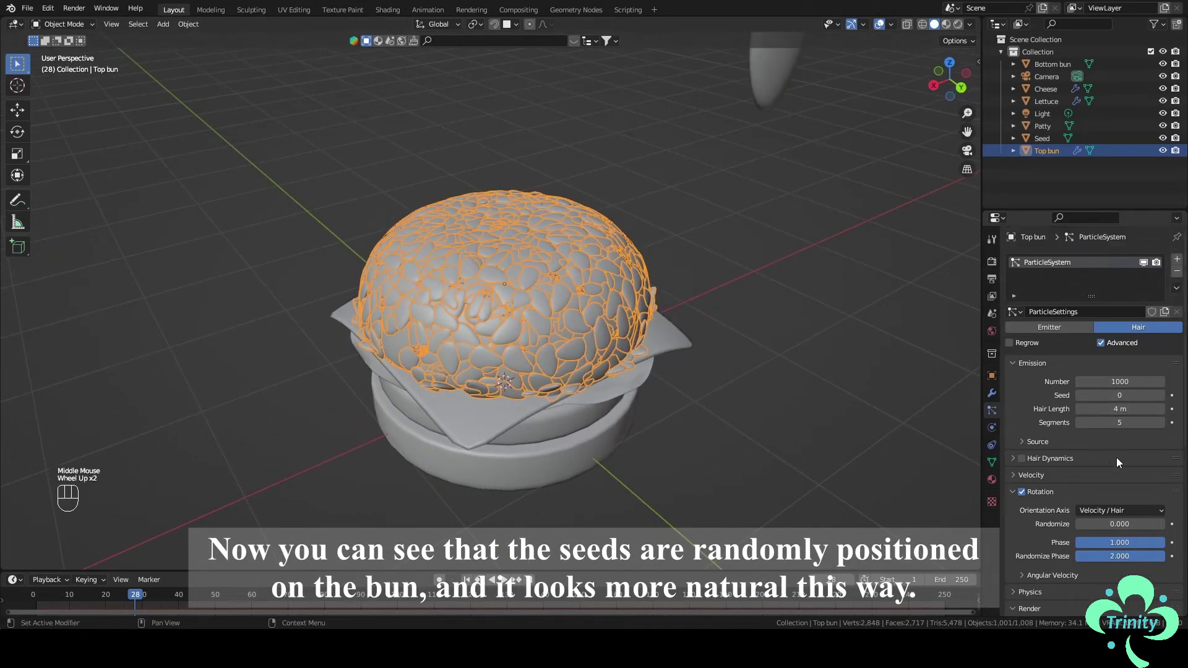
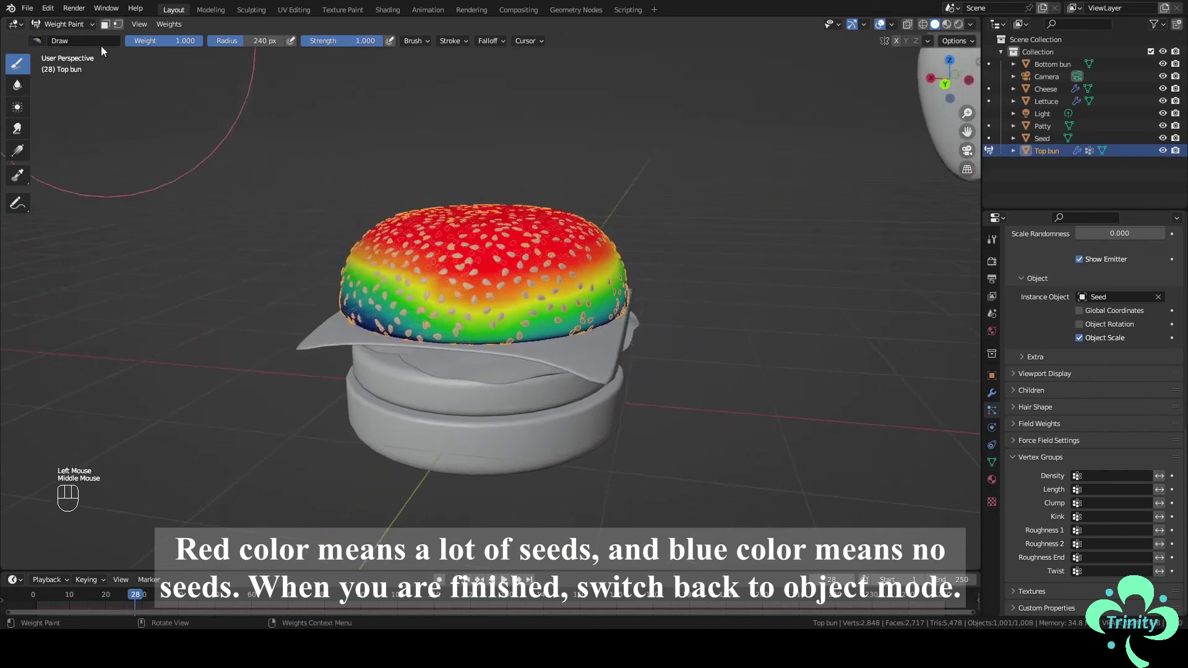
Back in Object Mode, set the particle Density vertex group to the painted Group
drag(59, 25, 68, 36)
drag(533, 278, 598, 285)
drag(1116, 475, 1073, 495)
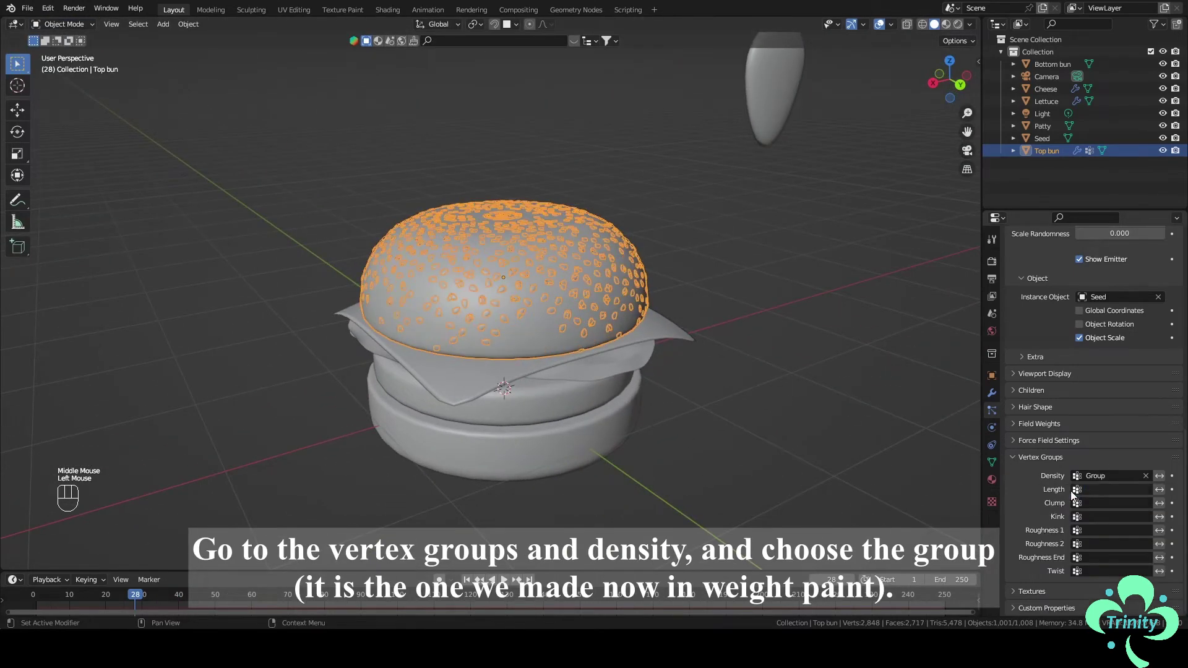